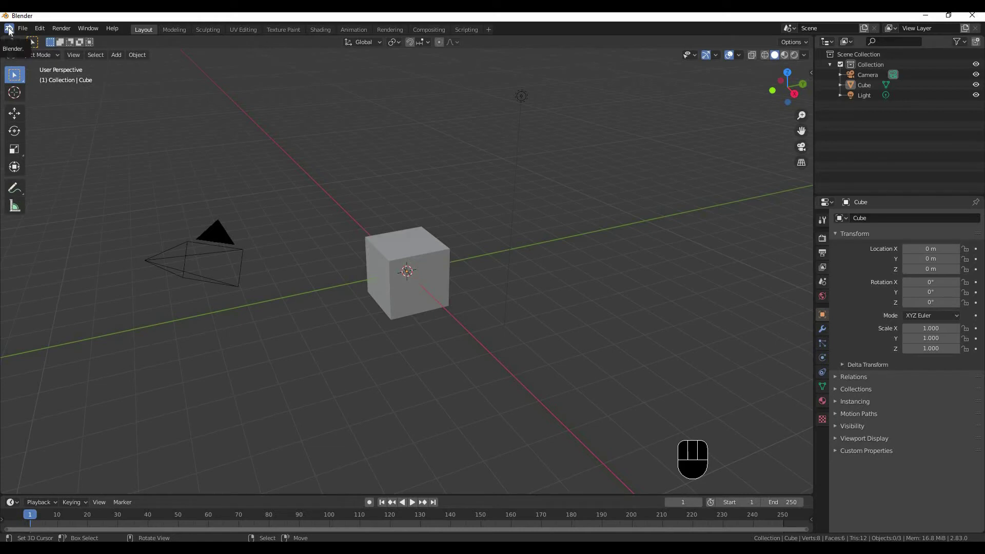
Step: Browse the File menu's entries over the default scene and close it again
left_click_drag(12, 32, 40, 51)
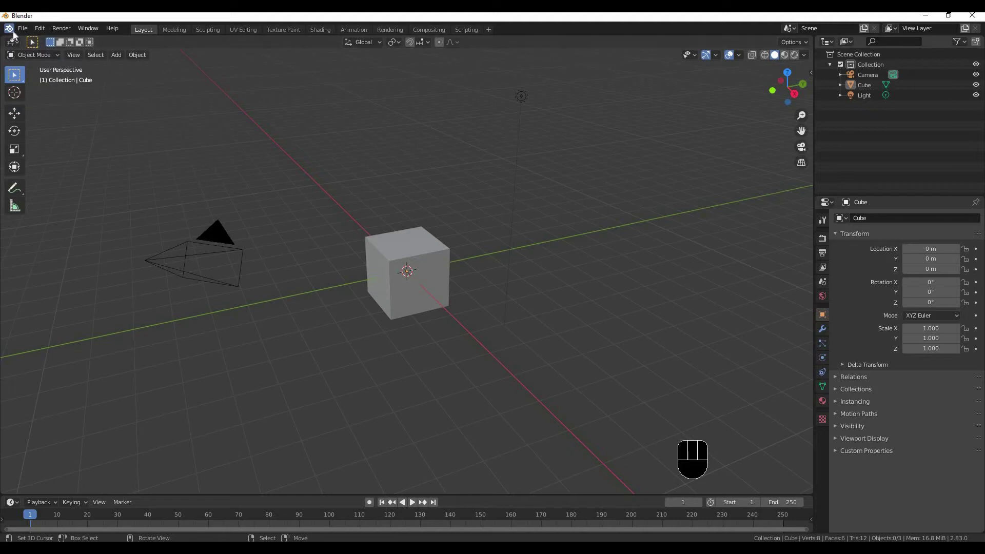
left_click_drag(17, 36, 14, 34)
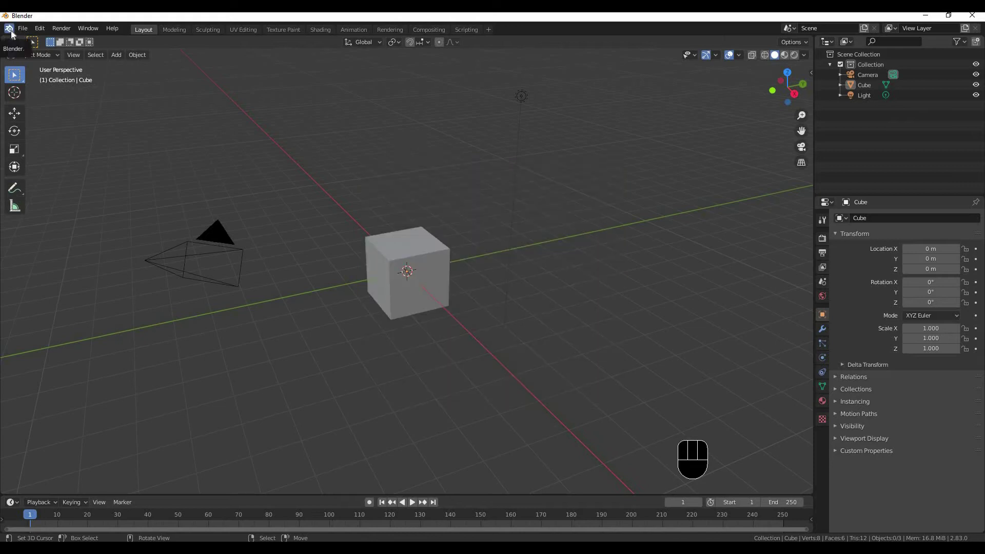
left_click_drag(15, 33, 4, 34)
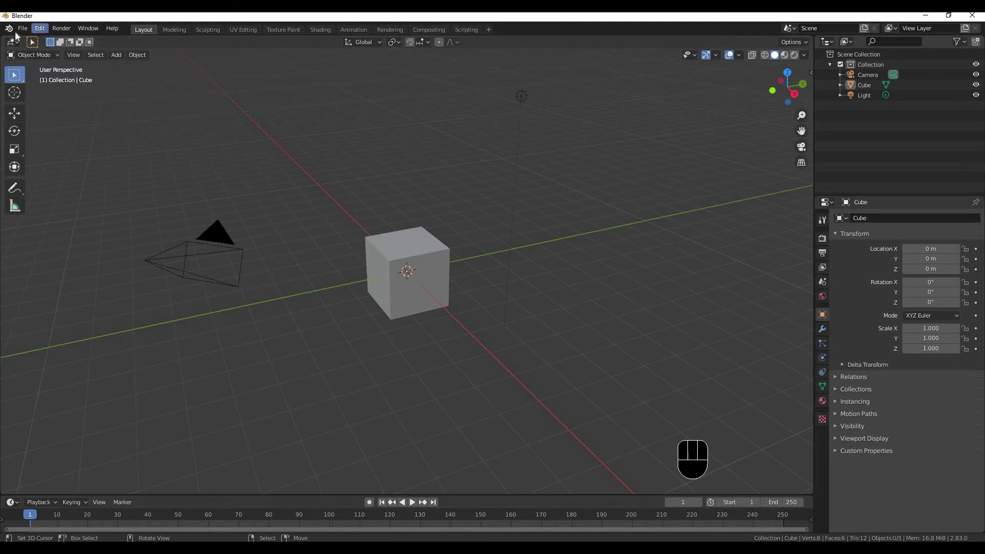
Step: Show the File menu's operations list over the default scene
left_click(23, 31)
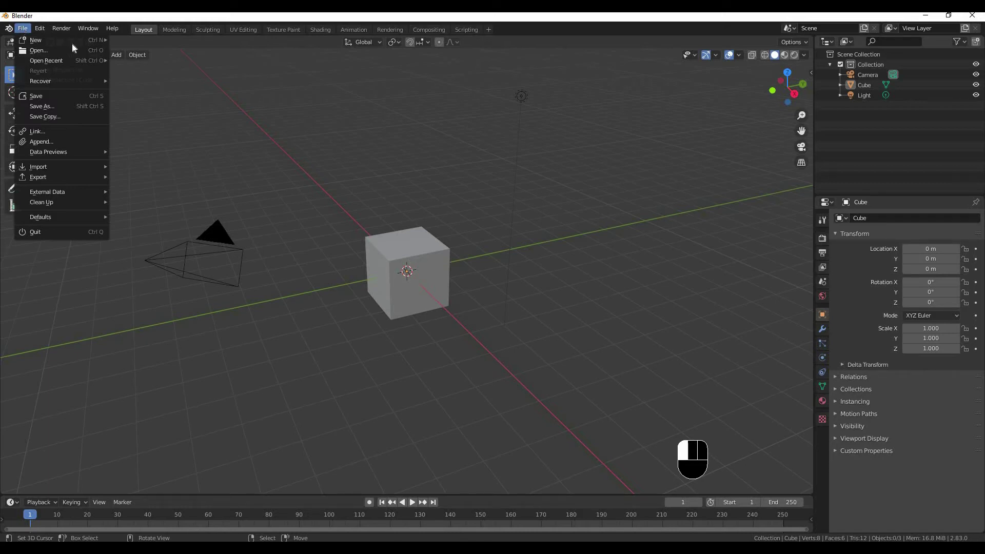
left_click_drag(32, 33, 11, 50)
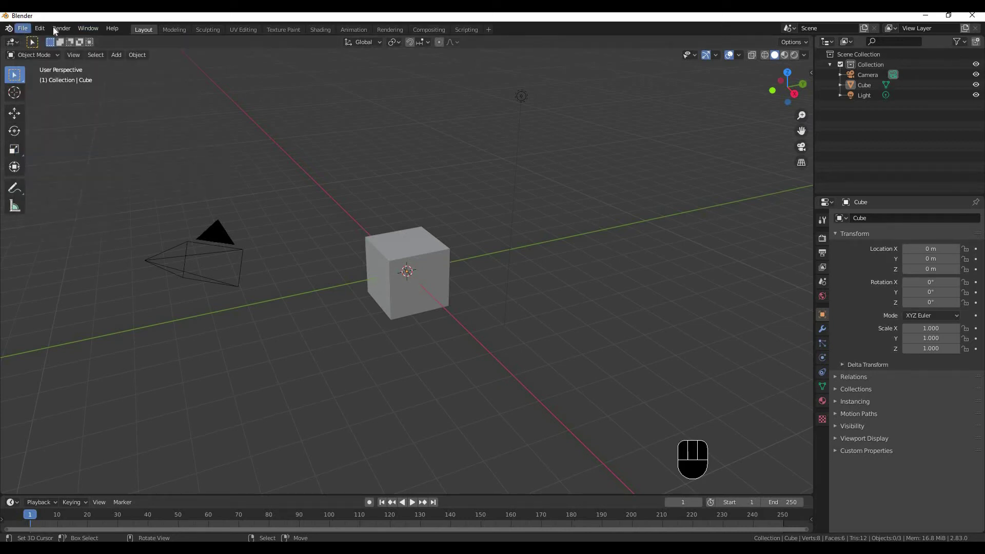
Step: Show the Render menu with Render Image, Render Animation and View Render
left_click_drag(42, 31, 64, 29)
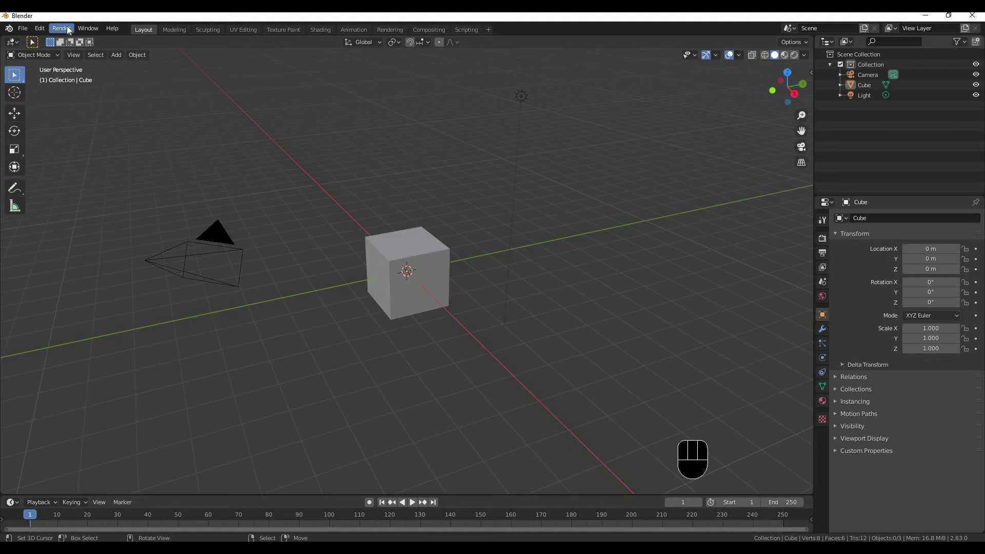
Step: Browse the Window menu with New Window, Toggle Fullscreen and Save Screenshot
left_click_drag(71, 30, 113, 58)
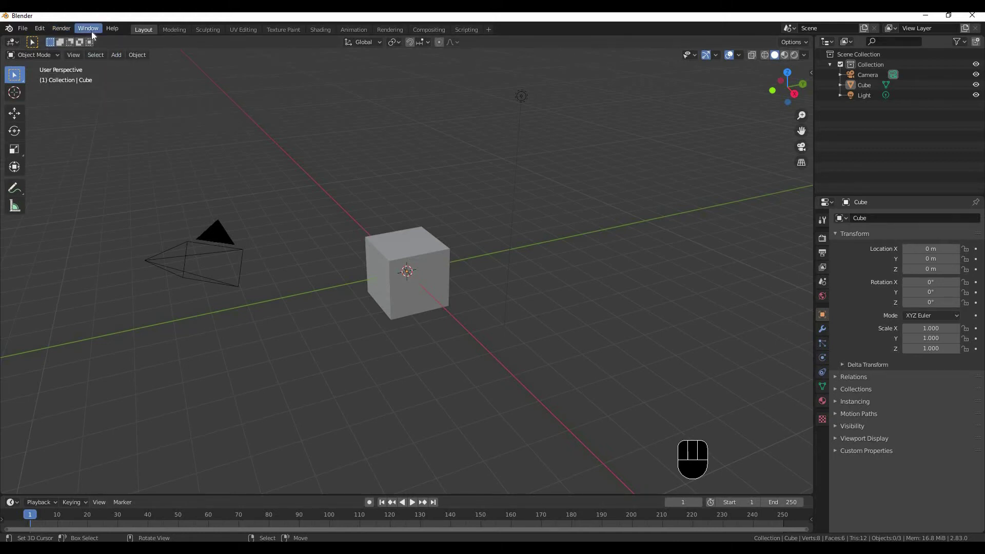
left_click_drag(95, 36, 715, 168)
left_click(92, 36)
left_click_drag(102, 44, 137, 69)
Step: Move to the Help menu showing Manual, Tutorials, Support and Report a Bug
left_click_drag(104, 32, 85, 22)
left_click(88, 33)
left_click_drag(90, 36, 111, 24)
Step: Browse further Help entries: User Communities, Developer Community, Save System Info
left_click_drag(90, 30, 123, 29)
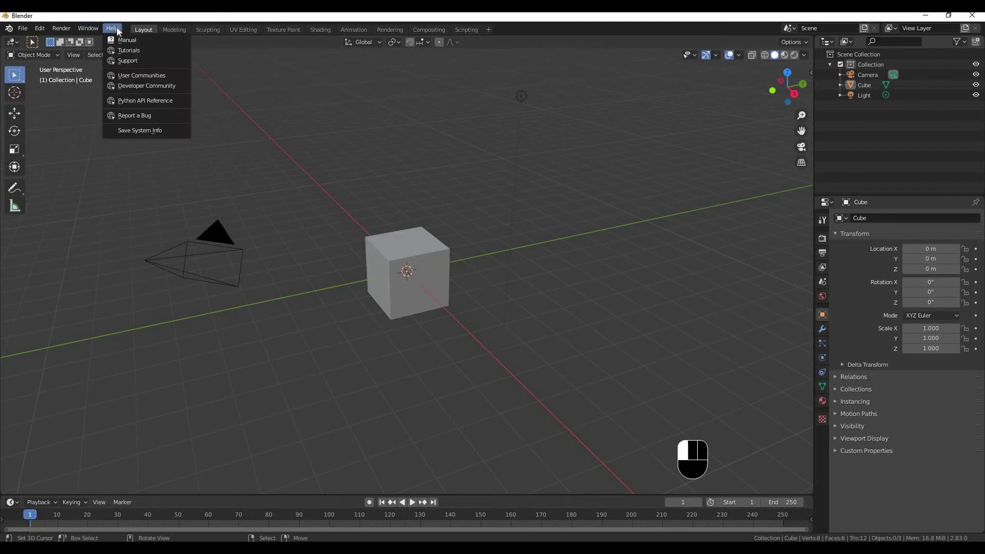
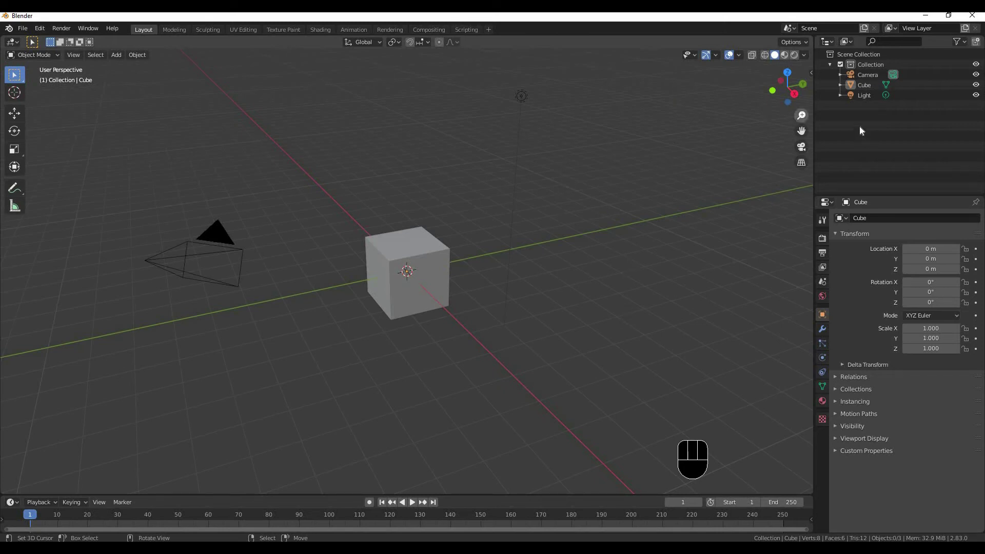
Step: Select Camera, then Light, then Cube in the Outliner, leaving the Cube active
left_click(859, 76)
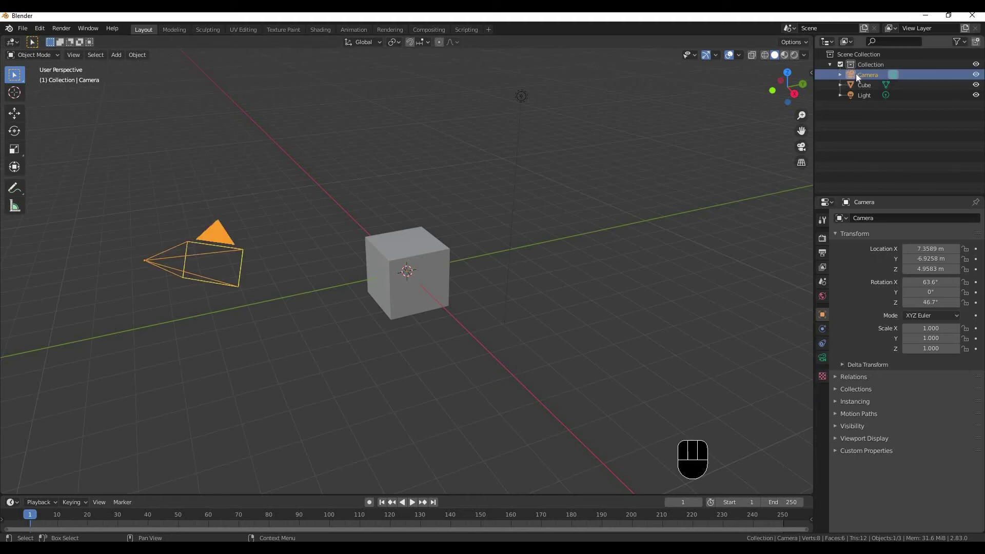
left_click(861, 86)
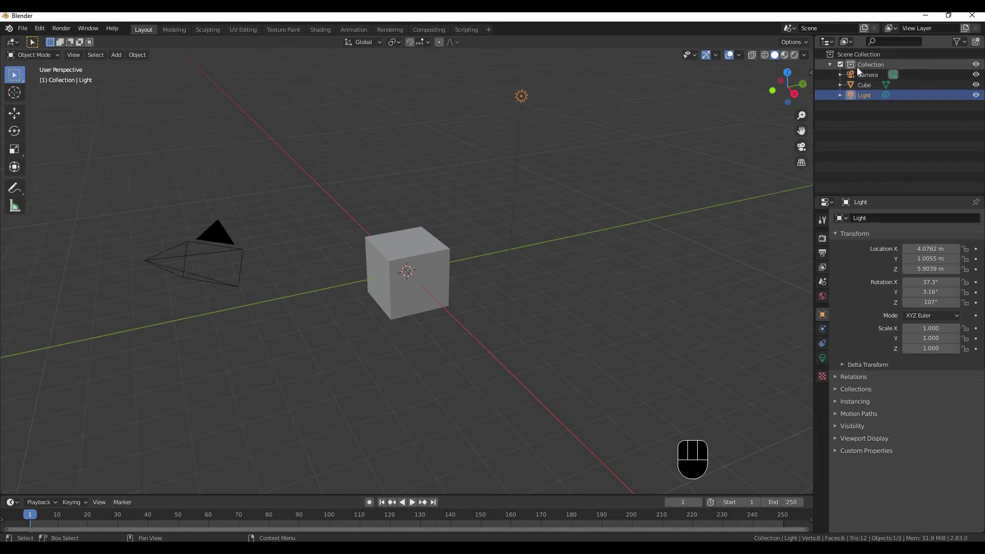
left_click(861, 71)
left_click(866, 83)
left_click(866, 88)
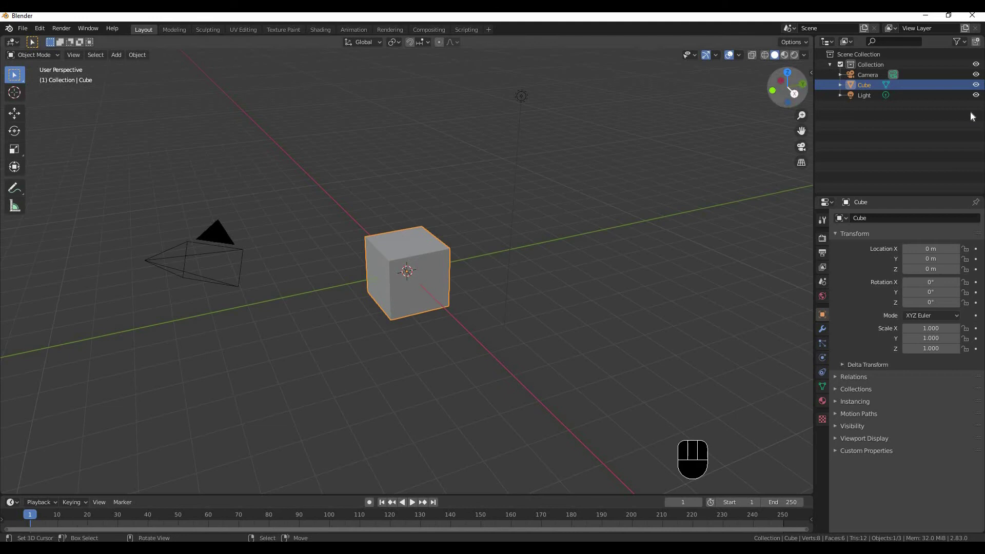
Step: Fold the Collection and add new empty collections under the active Scene Collection
left_click(829, 71)
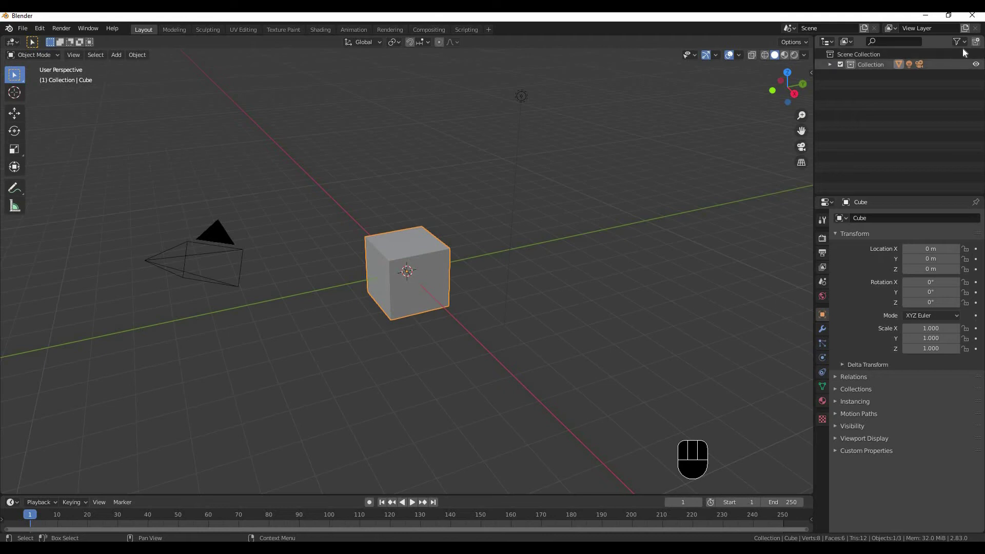
left_click(979, 42)
left_click_drag(910, 71, 894, 71)
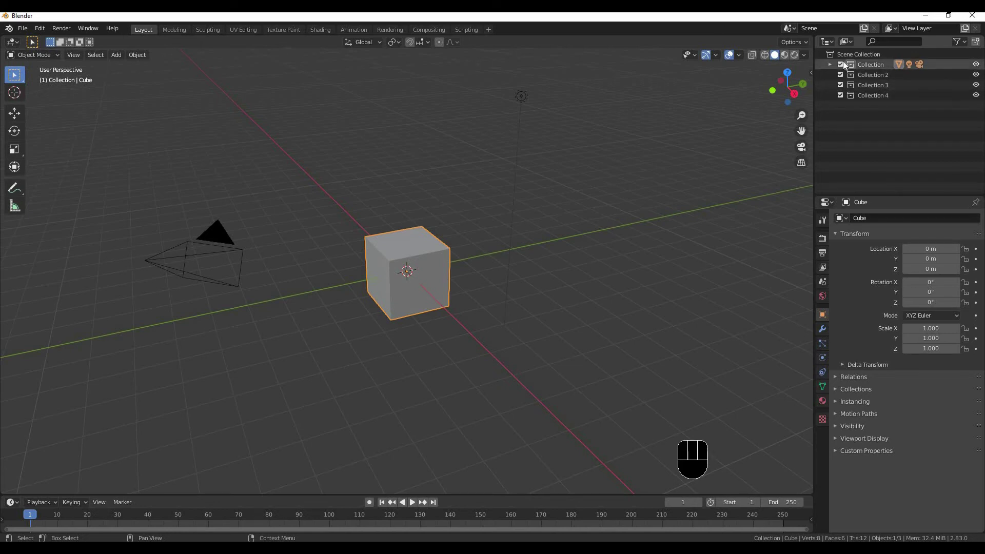
double_click(843, 67)
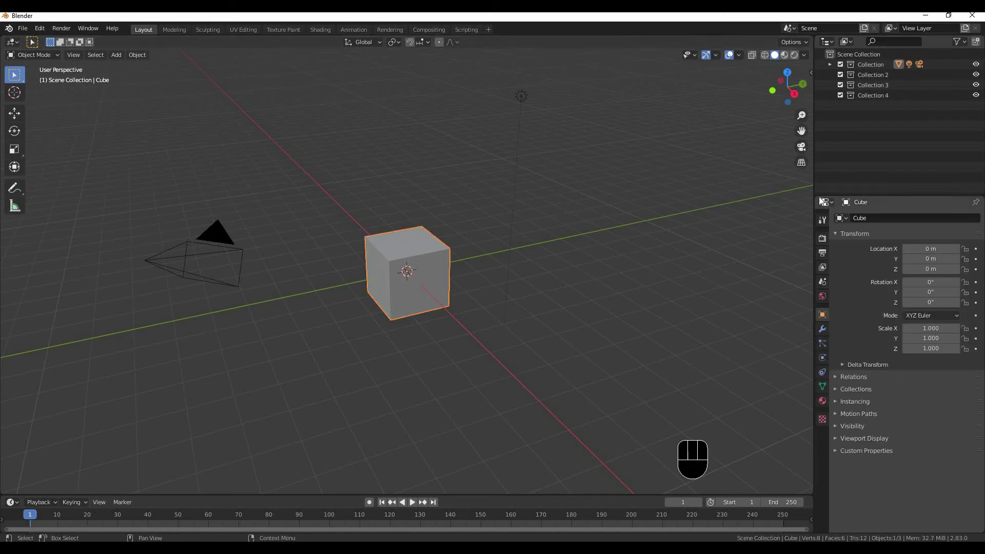
Step: Browse the Tool, Render, Output and Scene properties, with Camera as scene camera
left_click(831, 206)
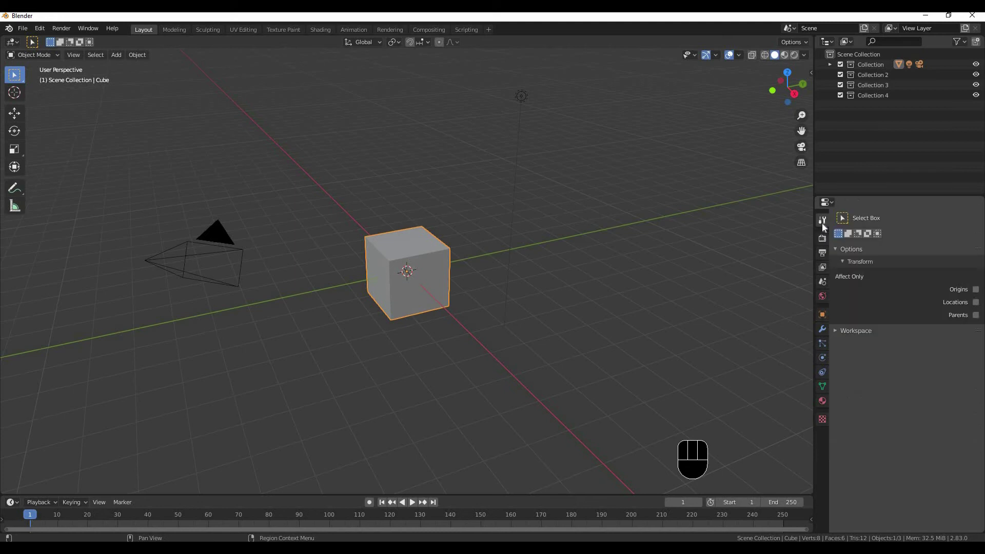
left_click(821, 242)
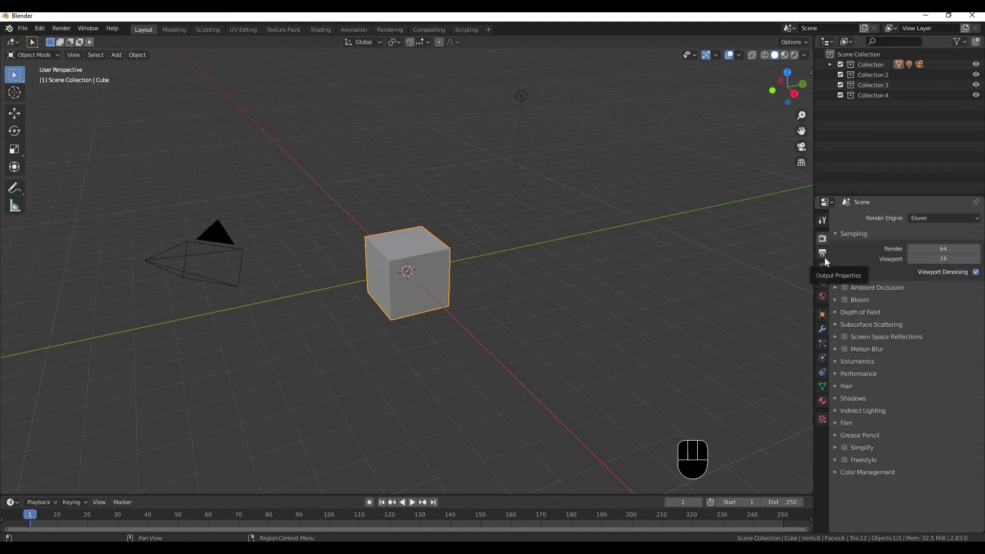
left_click(825, 260)
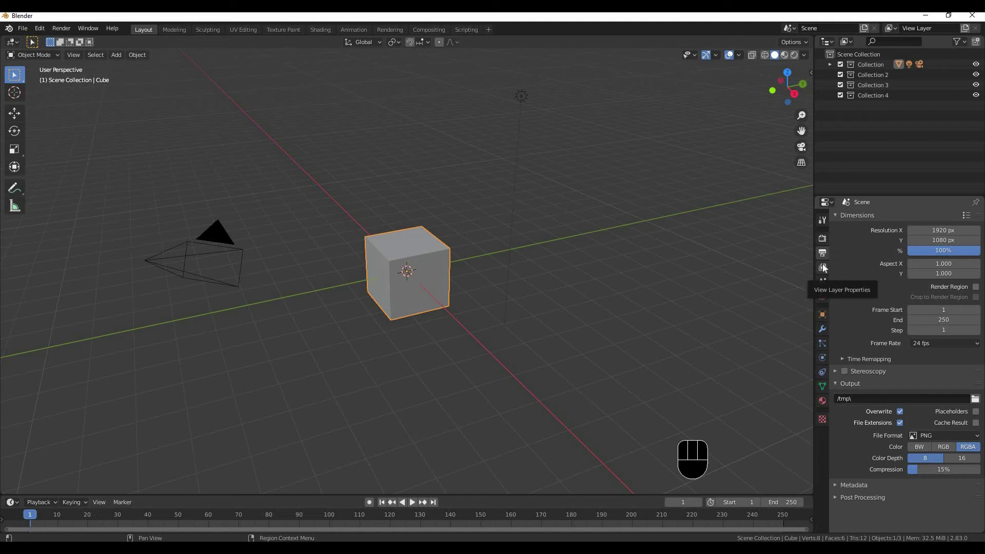
left_click(826, 268)
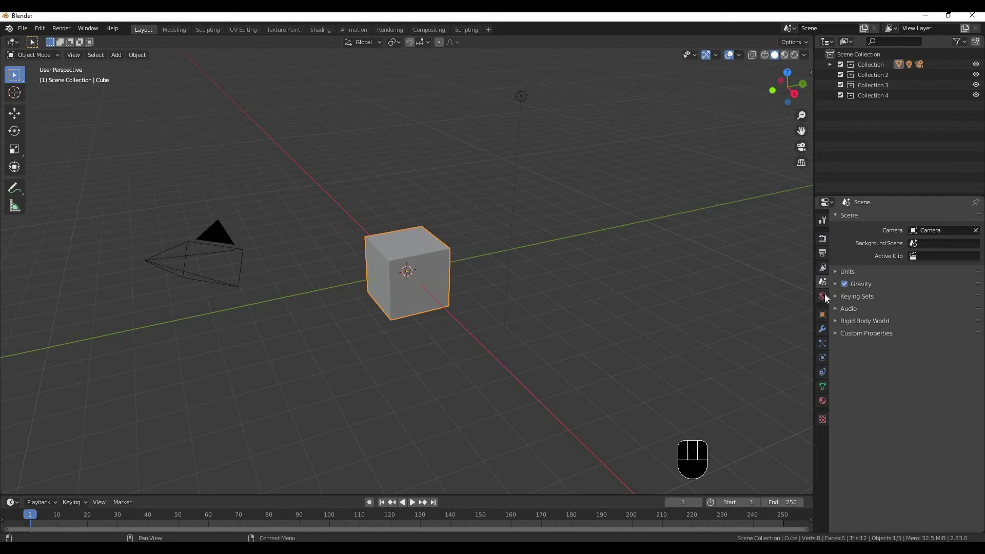
Step: Browse the cube's Object and further property categories down to Physics
left_click(826, 298)
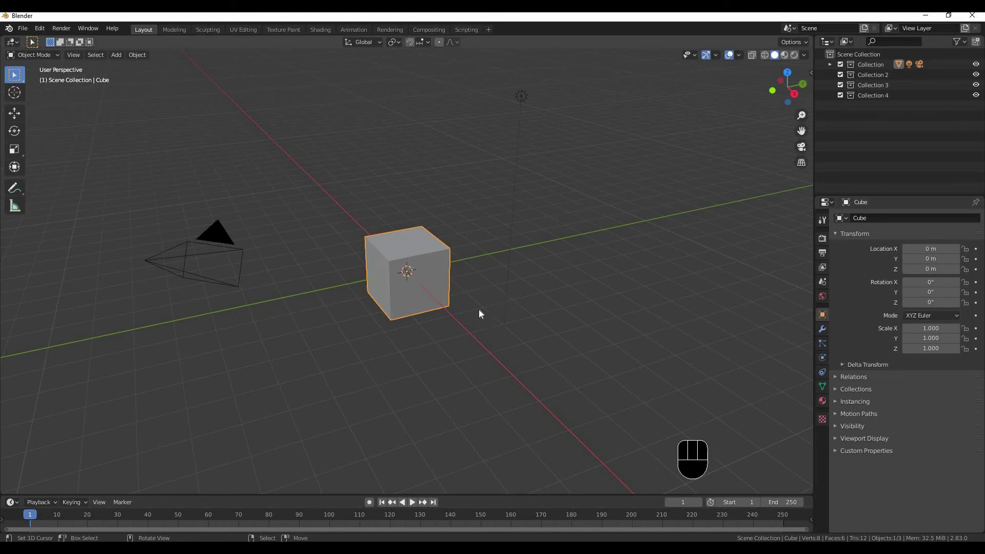
left_click(824, 343)
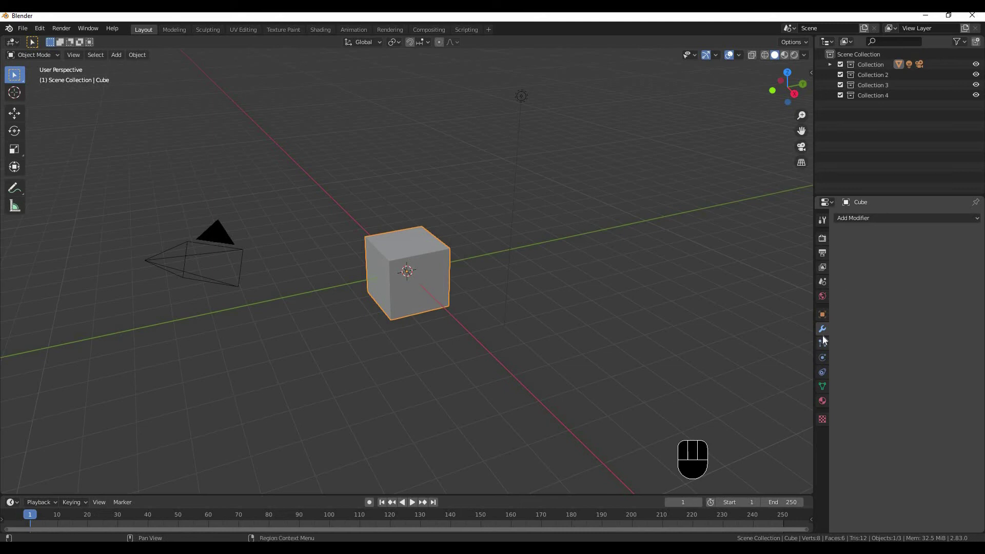
left_click(826, 351)
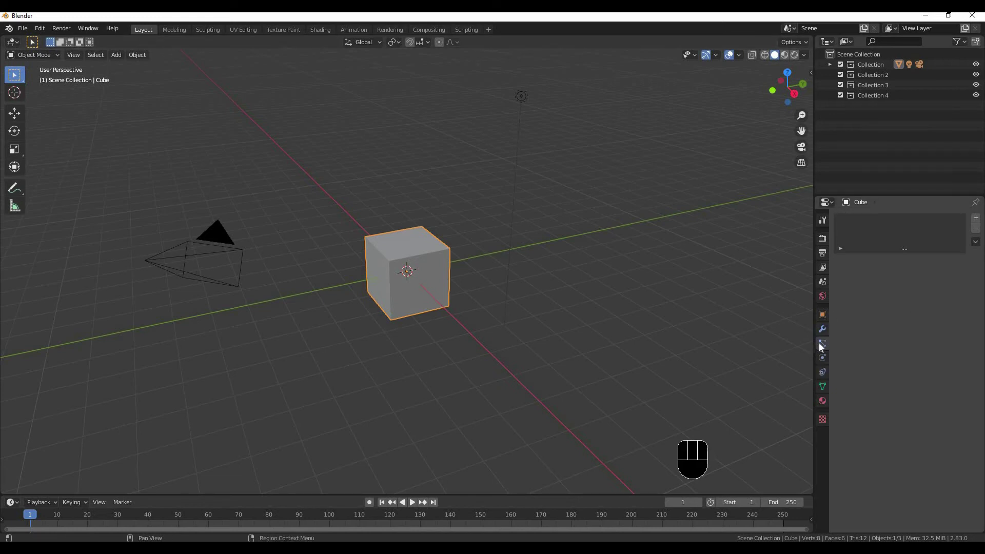
left_click(826, 372)
left_click(831, 361)
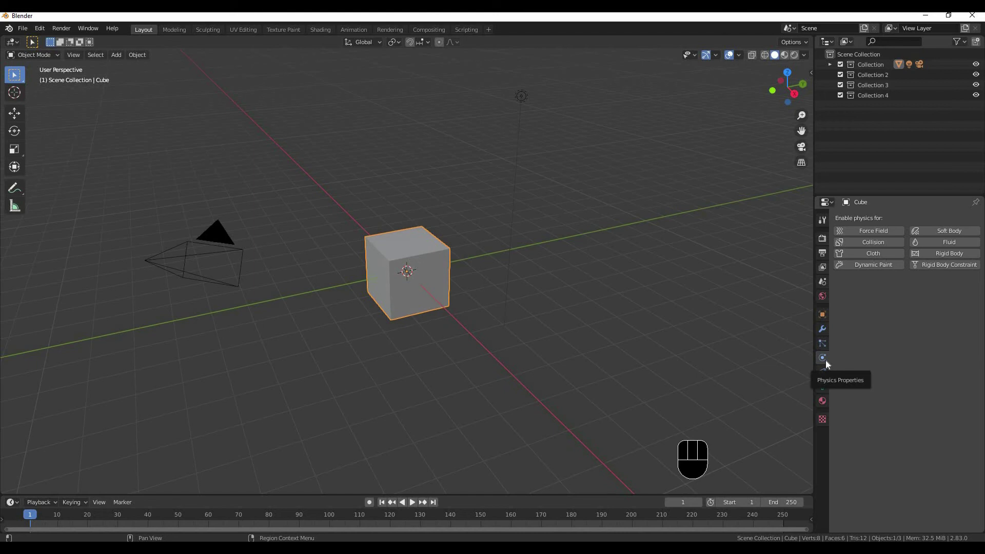
Step: View the cube's Mesh Data and Material settings, then return to the Tool's Origins/Locations/Parents options
left_click(829, 378)
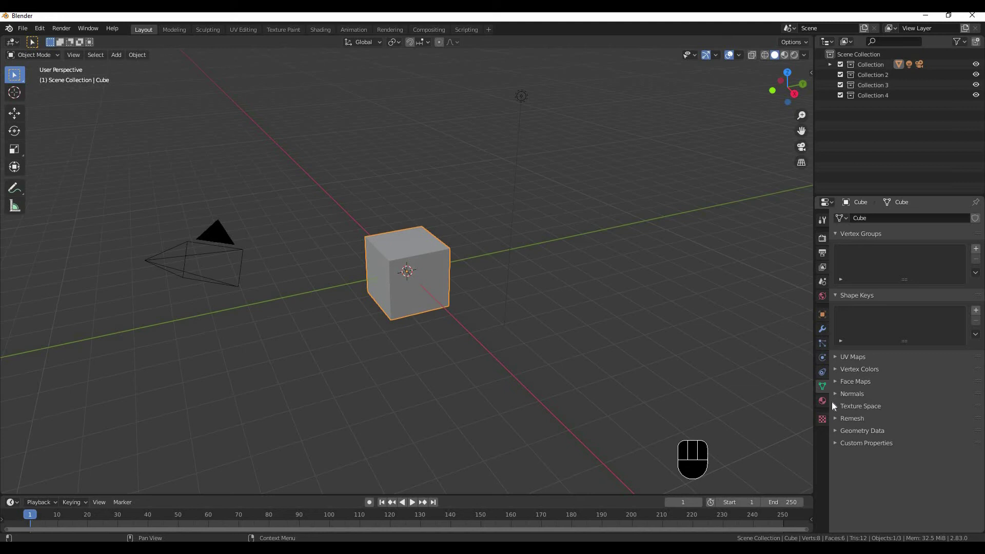
left_click(831, 409)
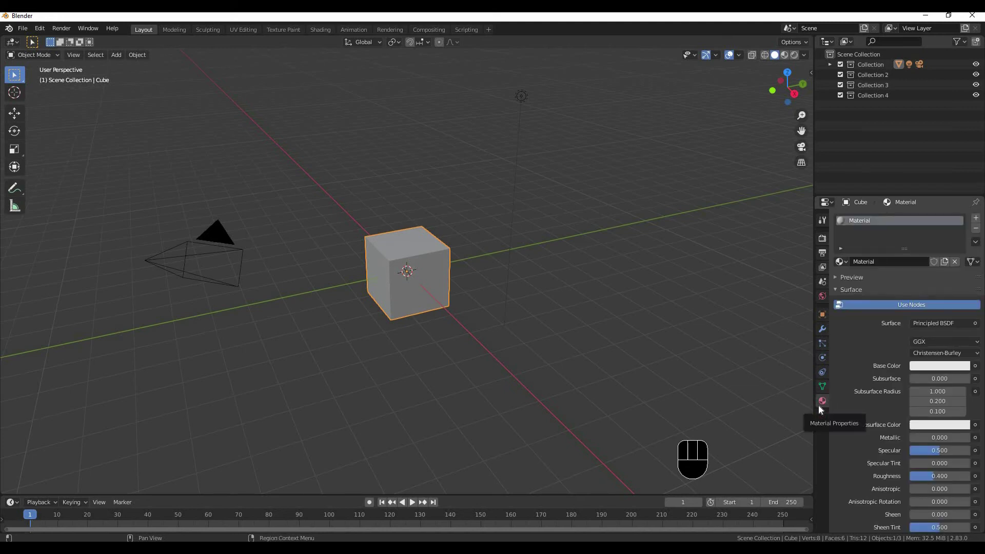
left_click(828, 423)
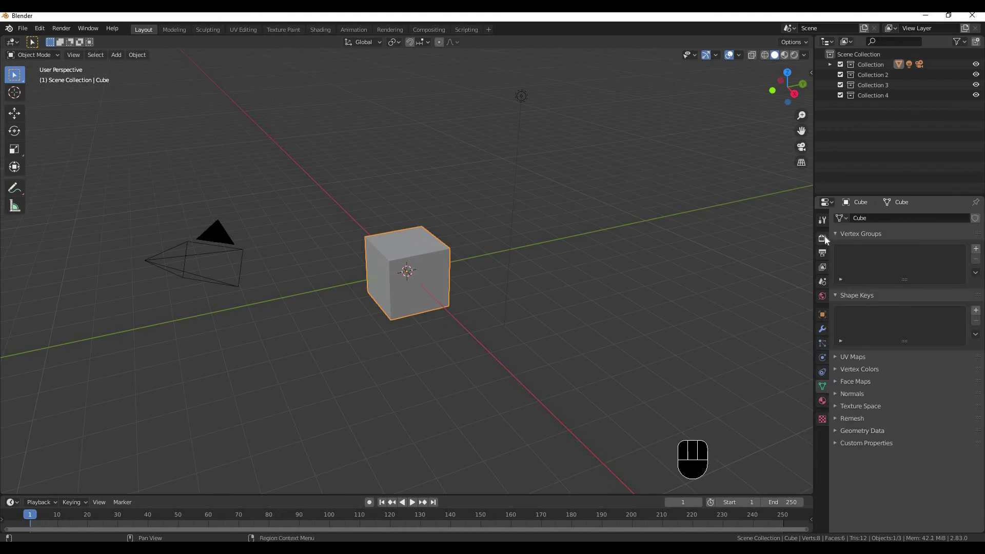
left_click(828, 236)
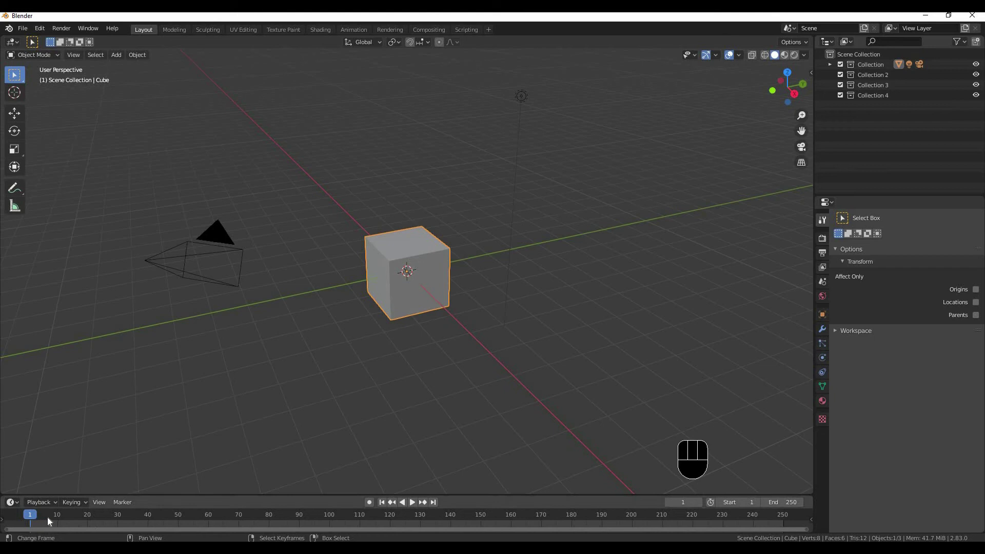
Step: Set the timeline to frame 0 and run a brief playback before returning to frame 0
left_click_drag(122, 523, 823, 504)
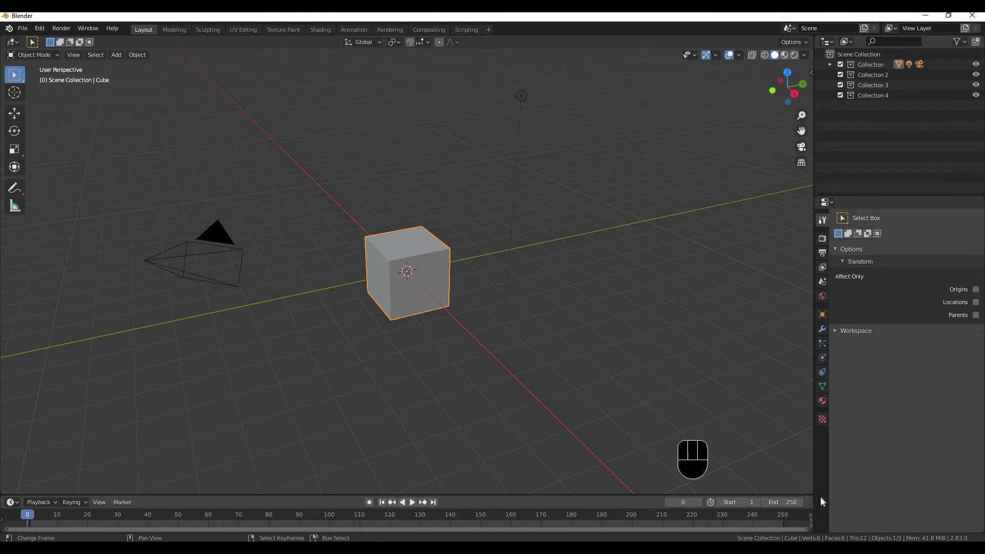
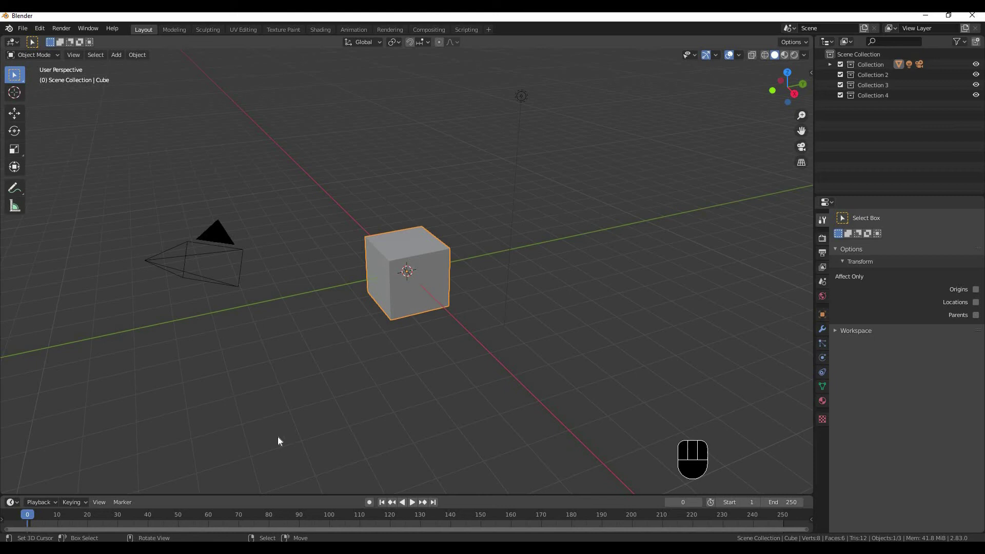
left_click_drag(67, 523, 30, 514)
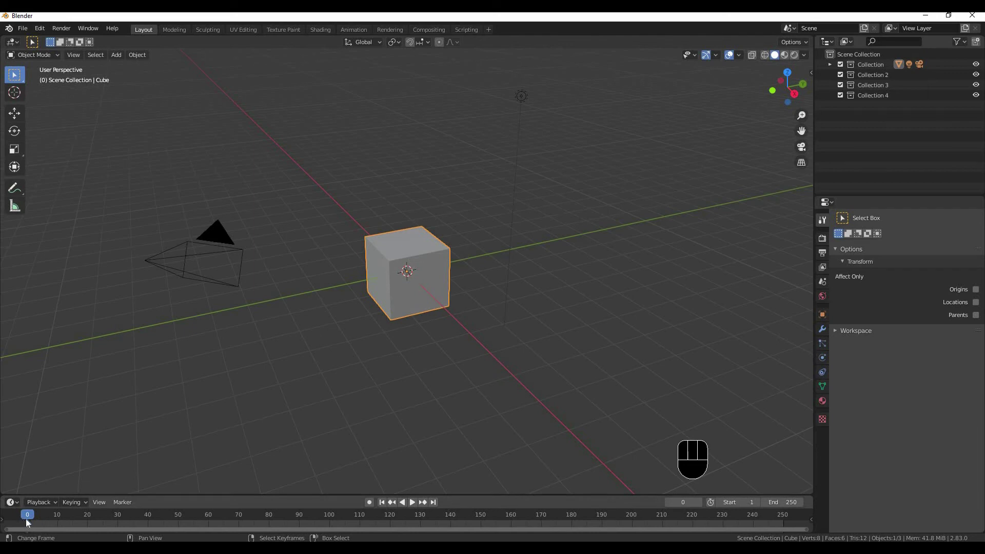
left_click(284, 500)
left_click(291, 499)
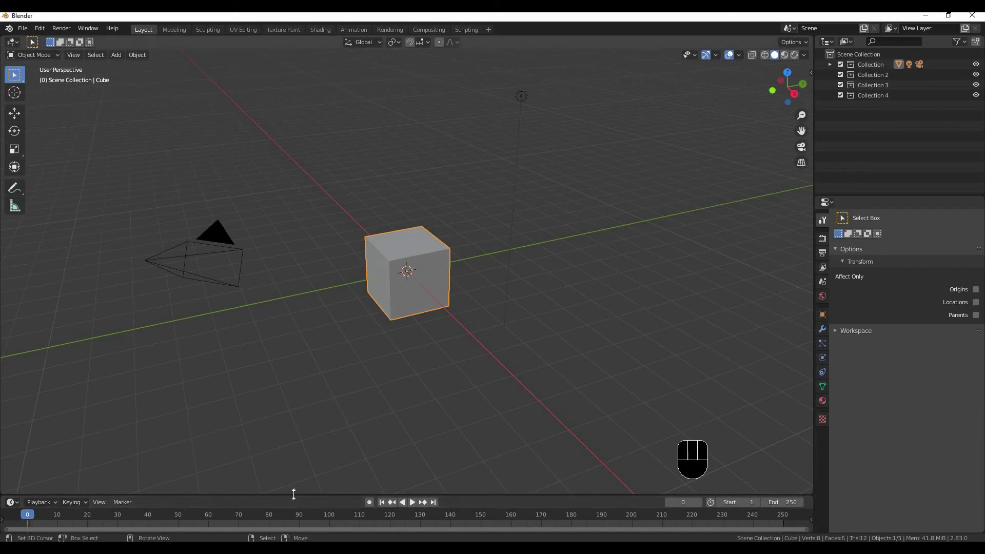
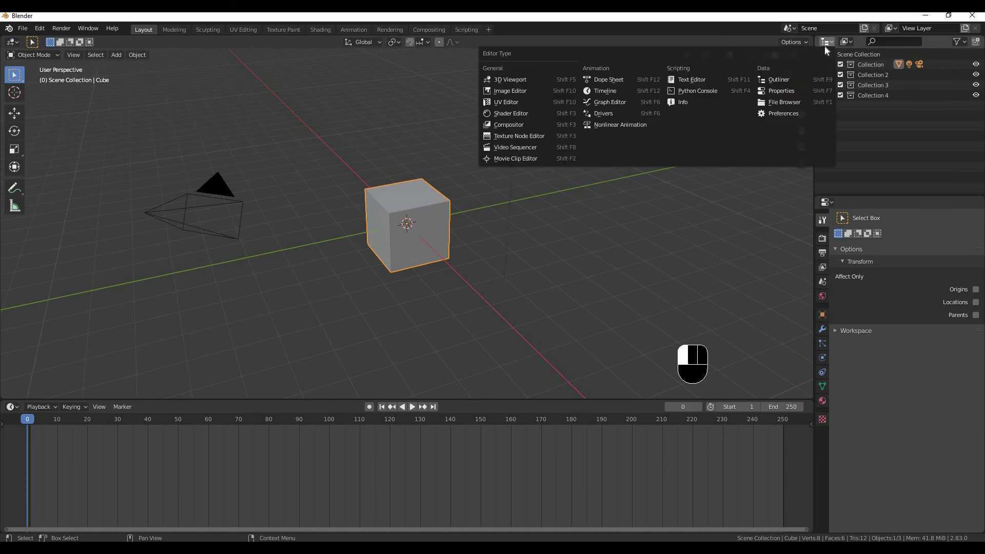
Step: Show the Editor Type list for the bottom timeline area
left_click_drag(808, 222, 14, 418)
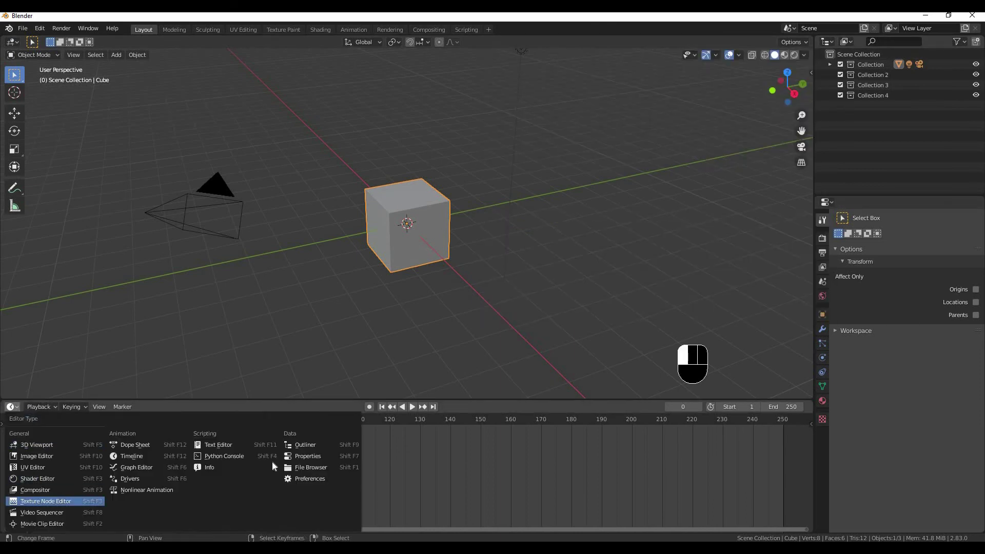
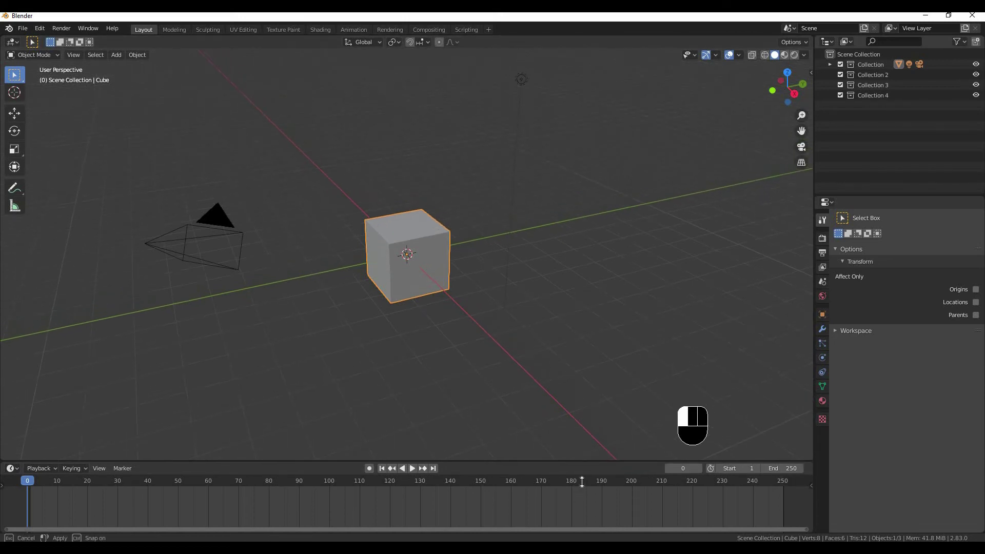
Step: Shrink the timeline to a thin strip and toggle the cube into Edit Mode and back via the mode dropdown
left_click_drag(36, 58, 43, 58)
left_click_drag(43, 59, 45, 71)
left_click(42, 81)
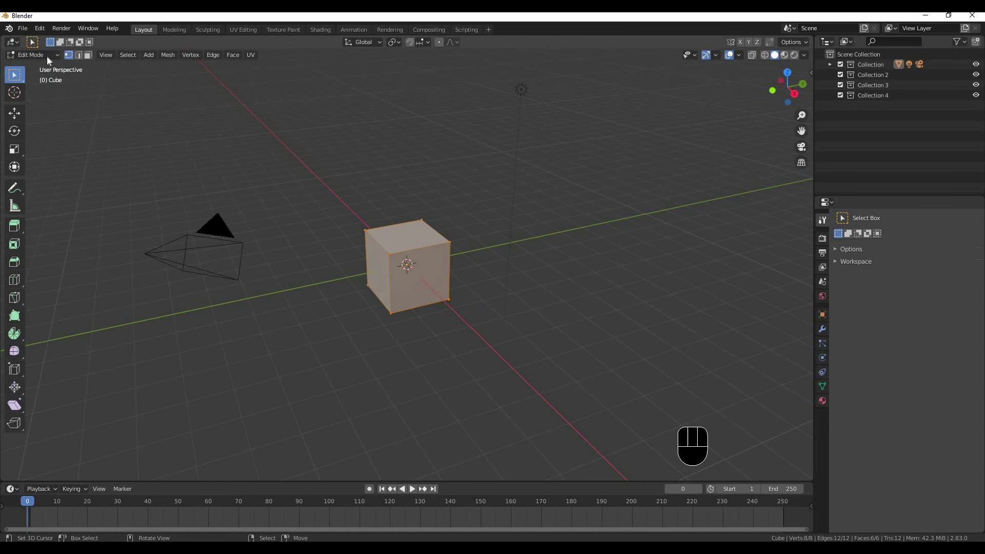
left_click(52, 65)
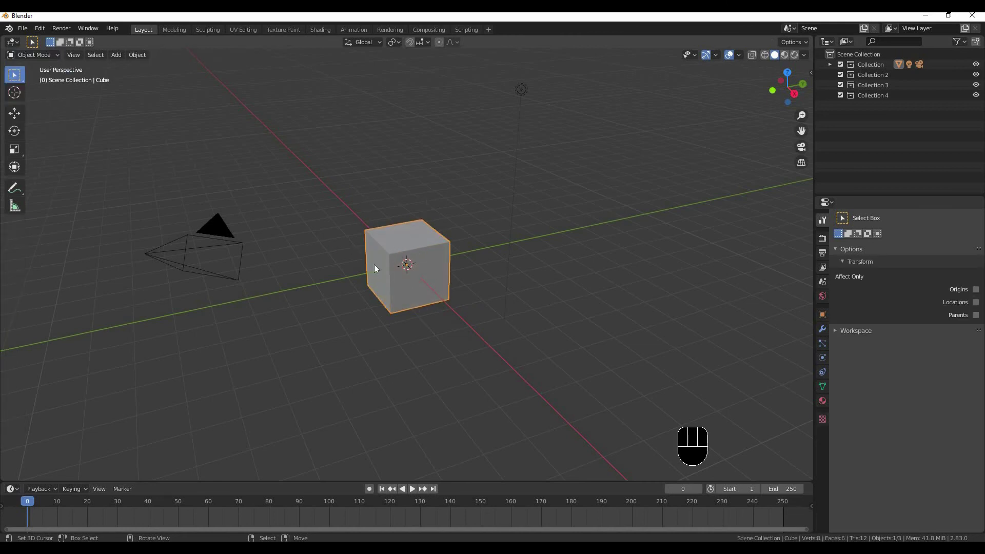
Step: Toggle Edit Mode and back to Object Mode with Tab, then browse the viewport View options
key("Tab")
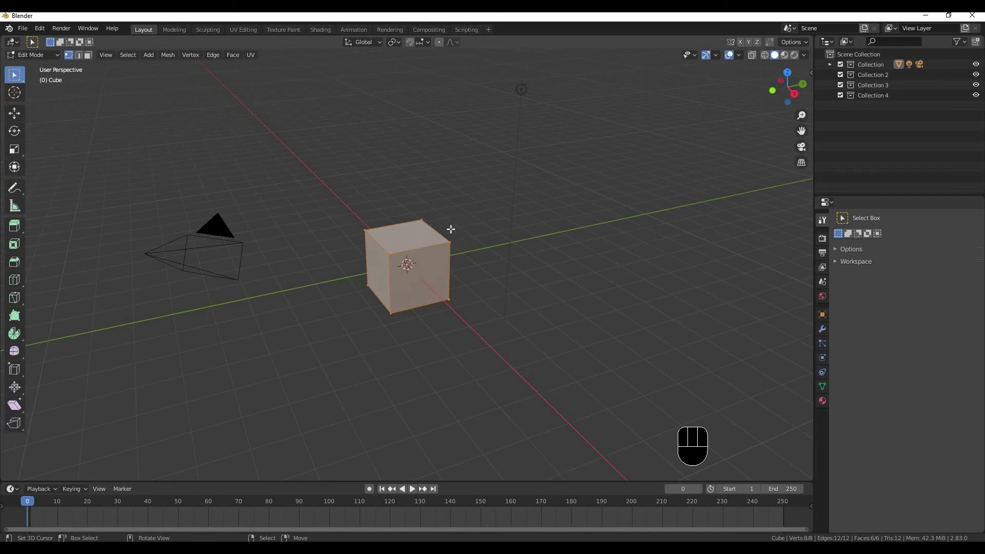
key("Tab")
left_click_drag(80, 61, 72, 65)
left_click_drag(72, 64, 44, 75)
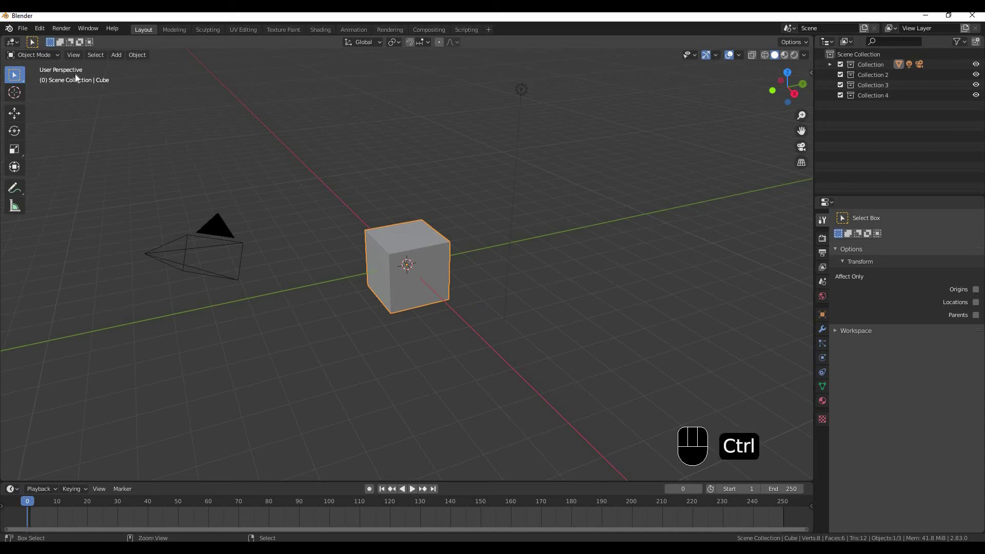
Step: Toggle Quad View on to see top, front, right and perspective views, then return to a single perspective view
key("ctrl+alt+q")
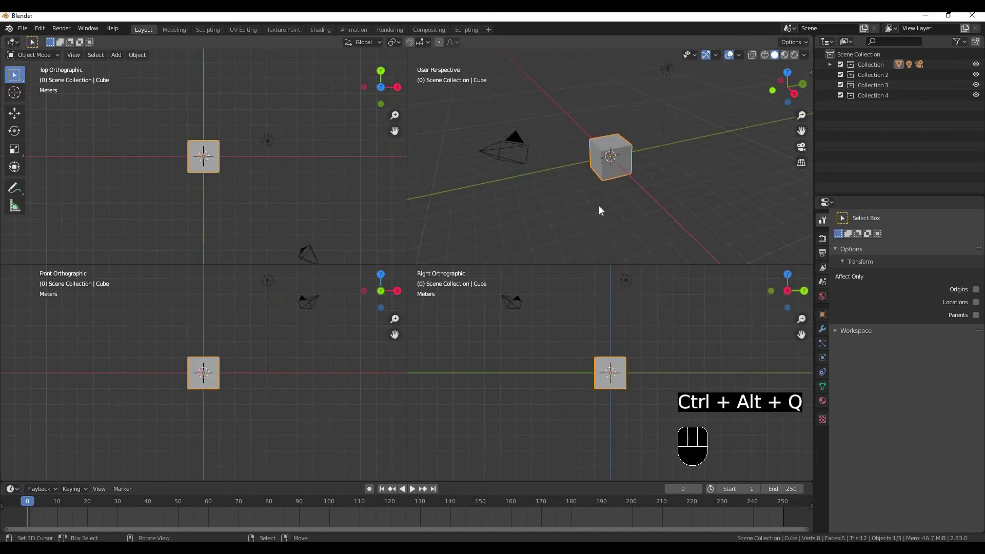
left_click_drag(646, 196, 602, 223)
left_click_drag(589, 229, 628, 225)
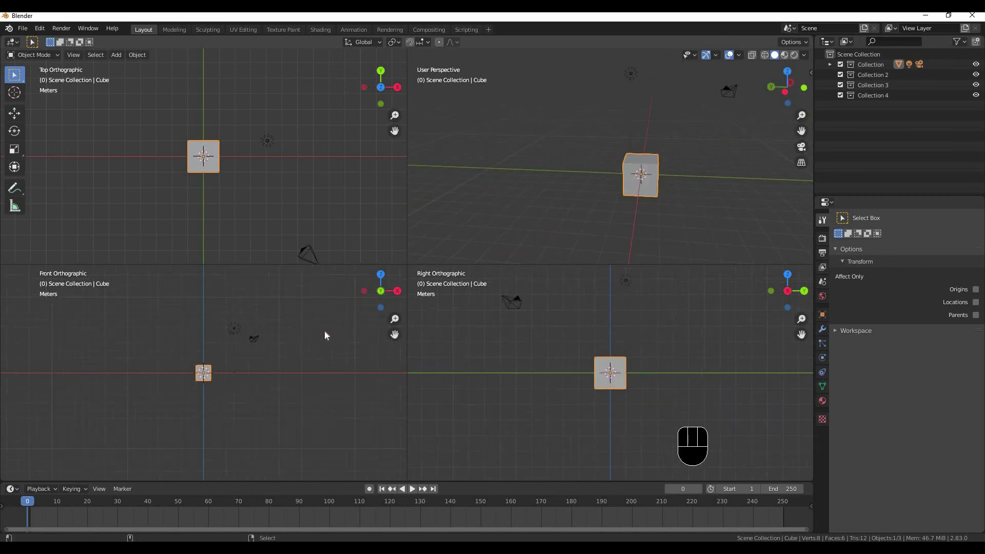
key("ctrl+alt+q")
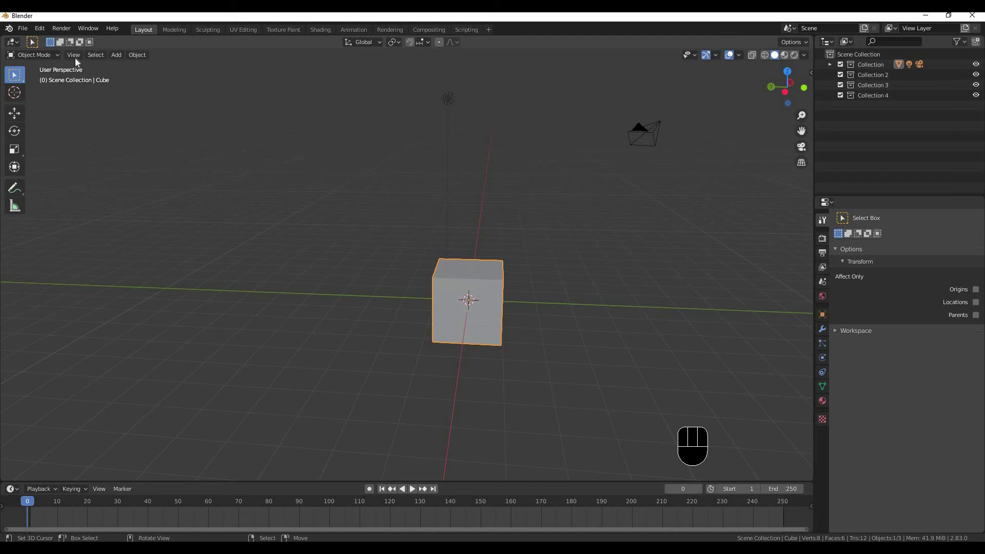
Step: Orbit the perspective view to look at the cube from a new angle
left_click_drag(82, 64, 242, 182)
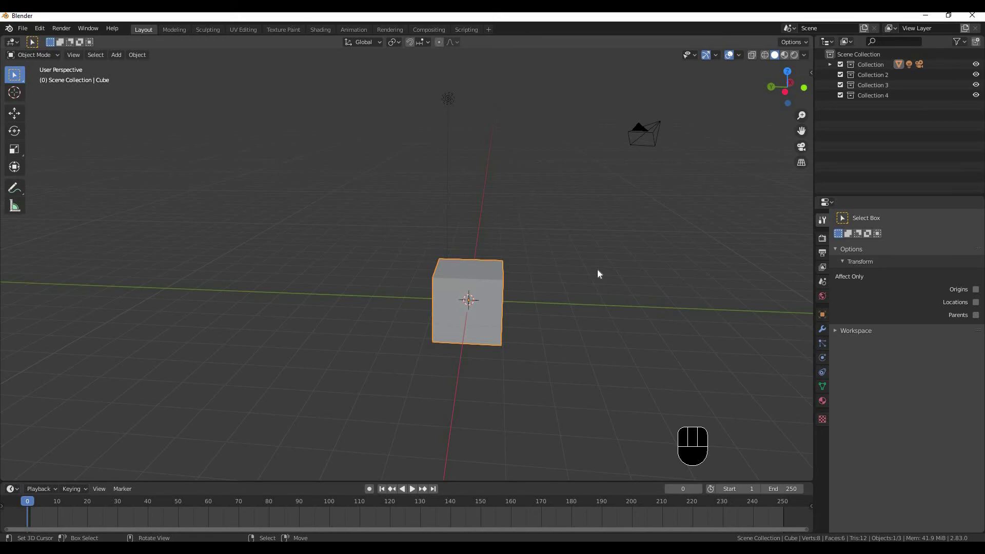
left_click_drag(534, 273, 266, 213)
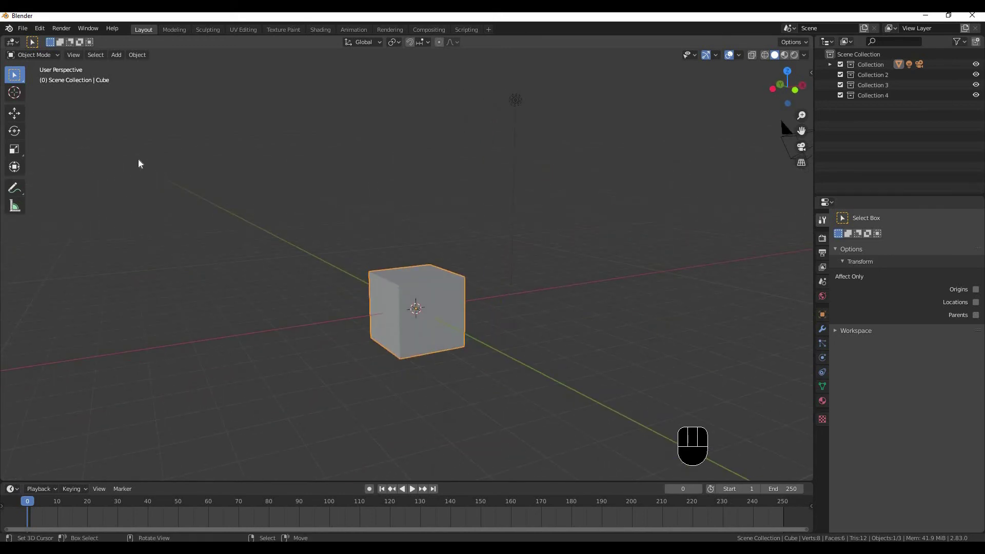
middle_click(354, 217)
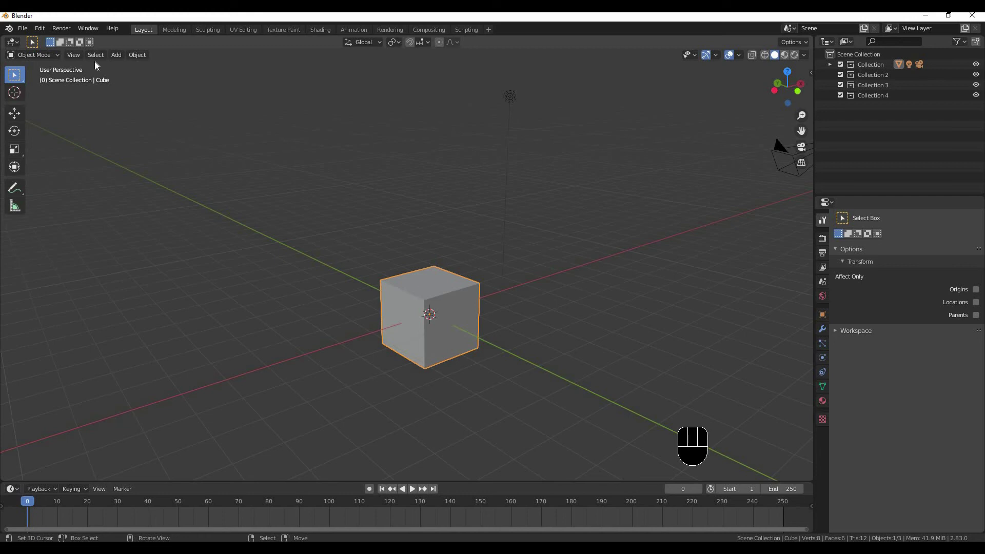
Step: Select all objects in the scene via Select > All and glance at the Object menu
left_click(99, 62)
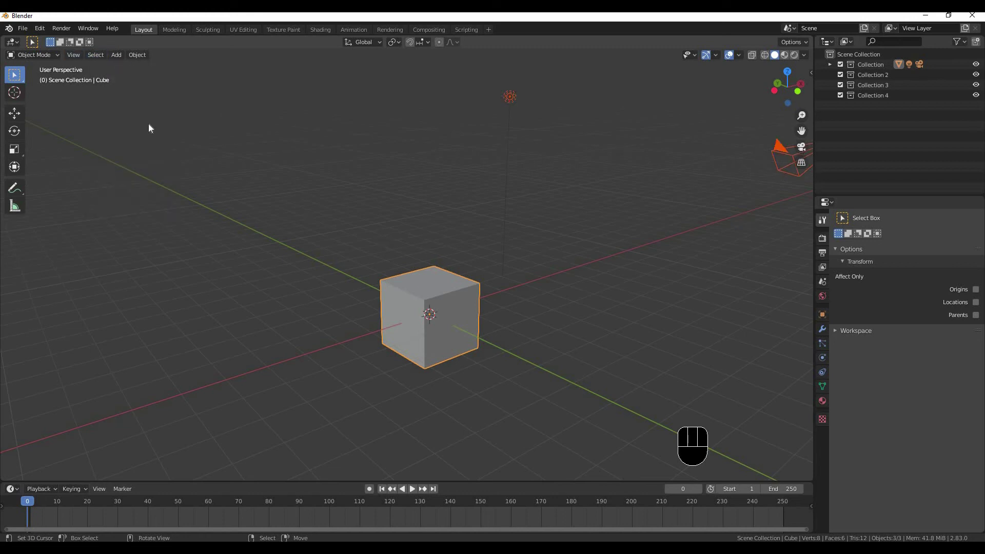
left_click_drag(102, 63, 187, 68)
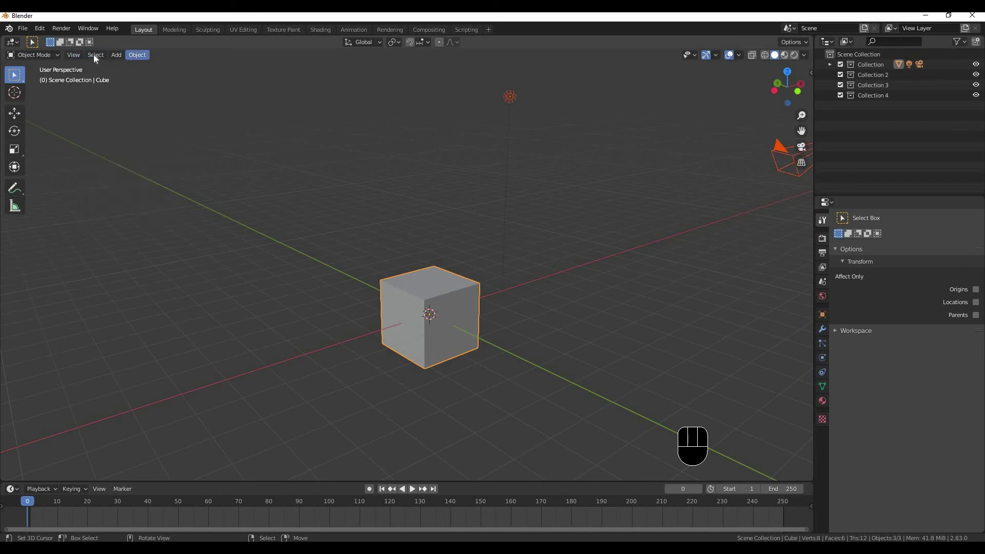
left_click(111, 55)
left_click(119, 54)
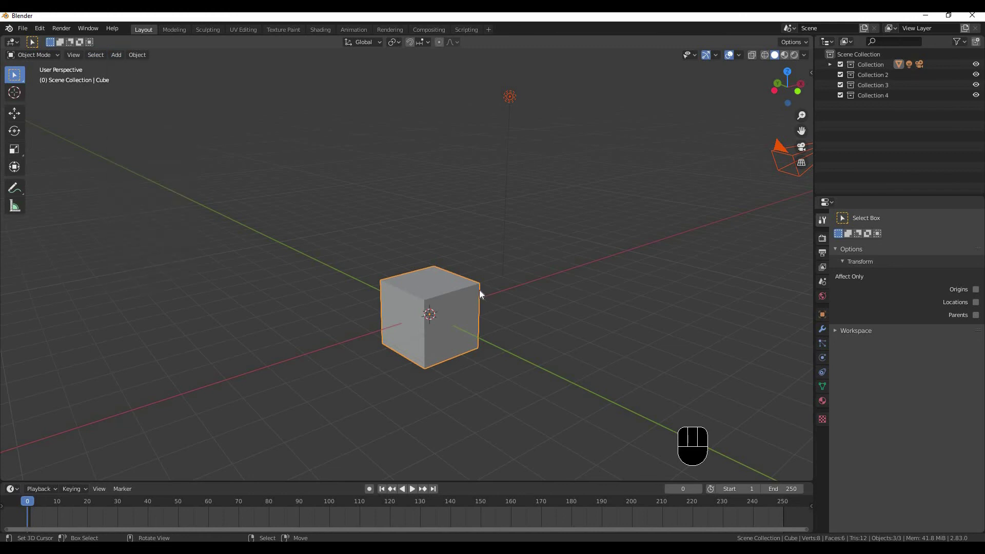
key("shift+a")
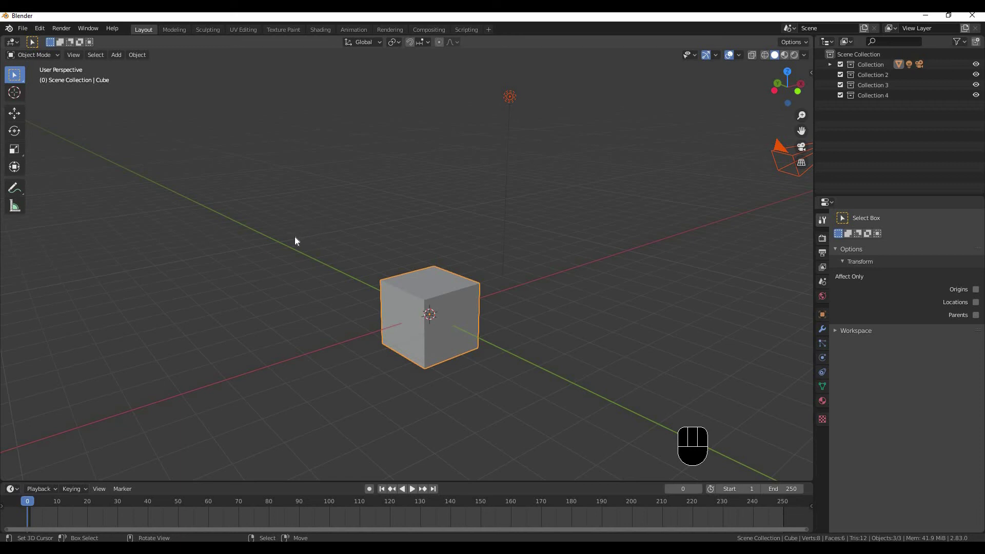
Step: Orbit the view and bring up the Object commands list in the header
left_click_drag(271, 225, 293, 248)
middle_click(289, 256)
middle_click(308, 256)
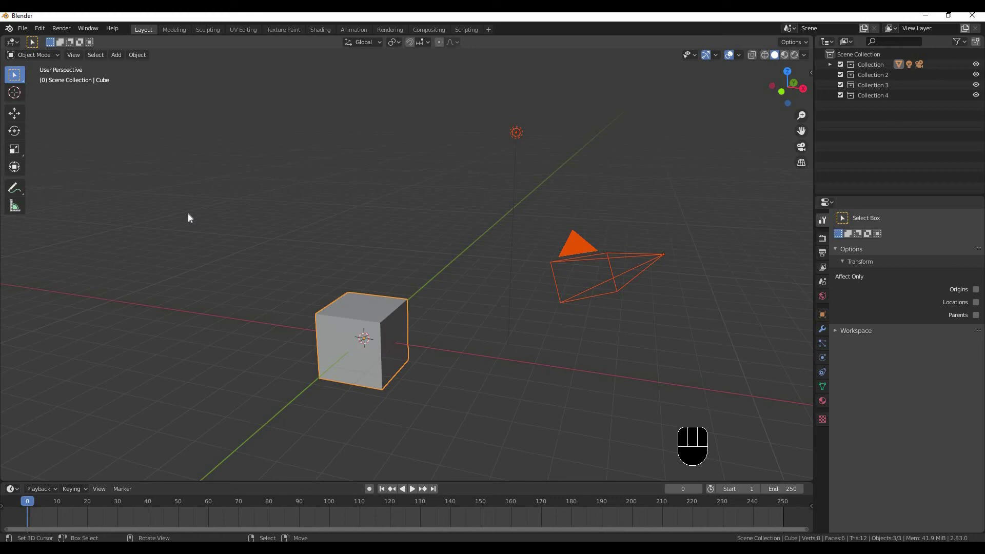
left_click_drag(121, 62, 133, 58)
Step: Close the Object menu and browse the Transform Orientation and Pivot Point choices, keeping Median Point
left_click_drag(134, 58, 254, 267)
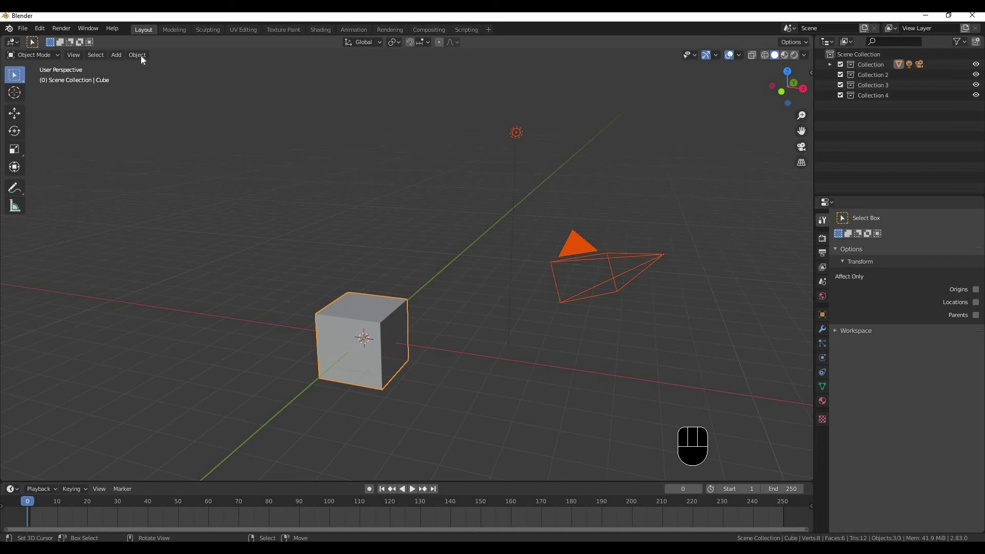
left_click_drag(141, 125, 190, 28)
left_click_drag(143, 102, 360, 216)
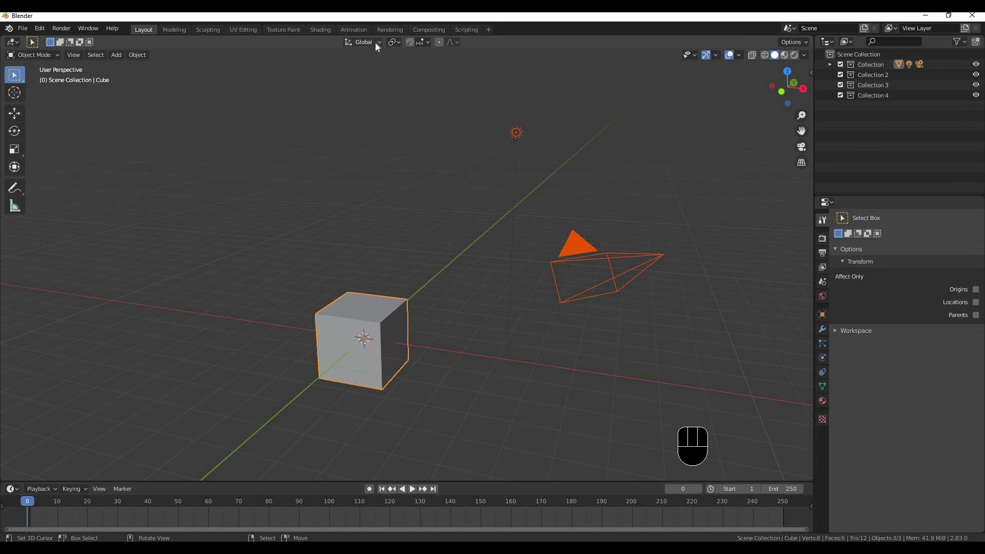
left_click(400, 47)
left_click_drag(402, 47, 402, 29)
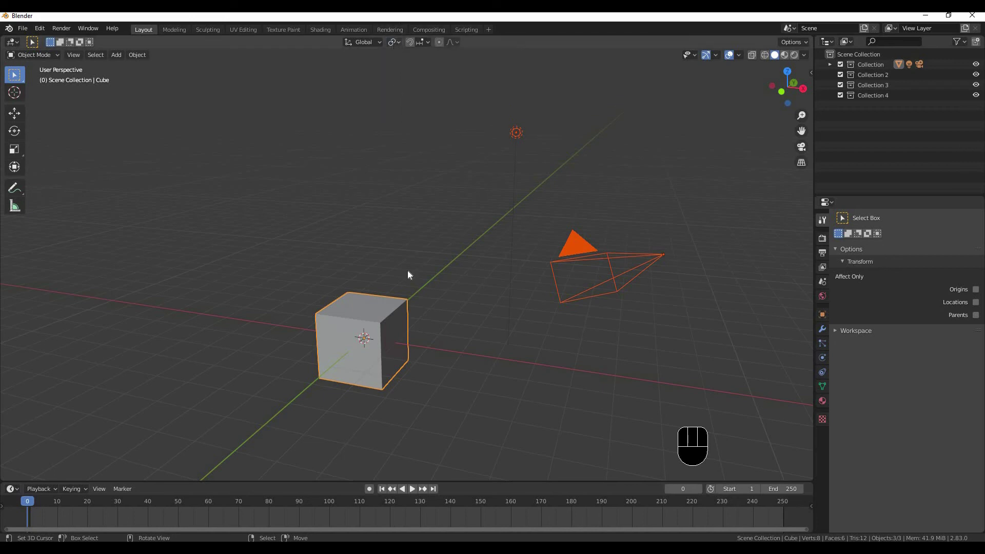
Step: Zoom in close to the cube and orbit around it
left_click_drag(328, 321, 324, 328)
left_click_drag(376, 238, 375, 219)
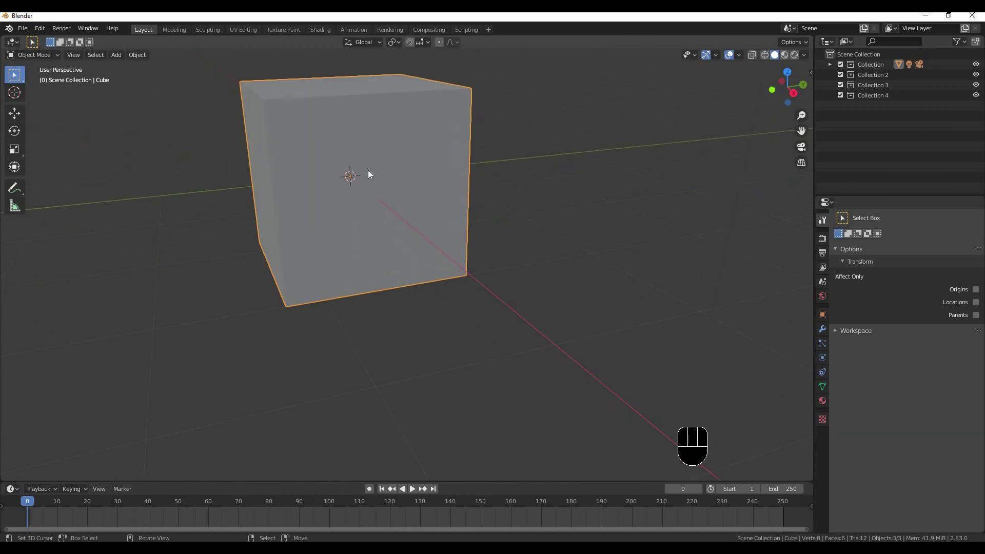
left_click_drag(357, 230, 366, 210)
left_click_drag(364, 210, 314, 249)
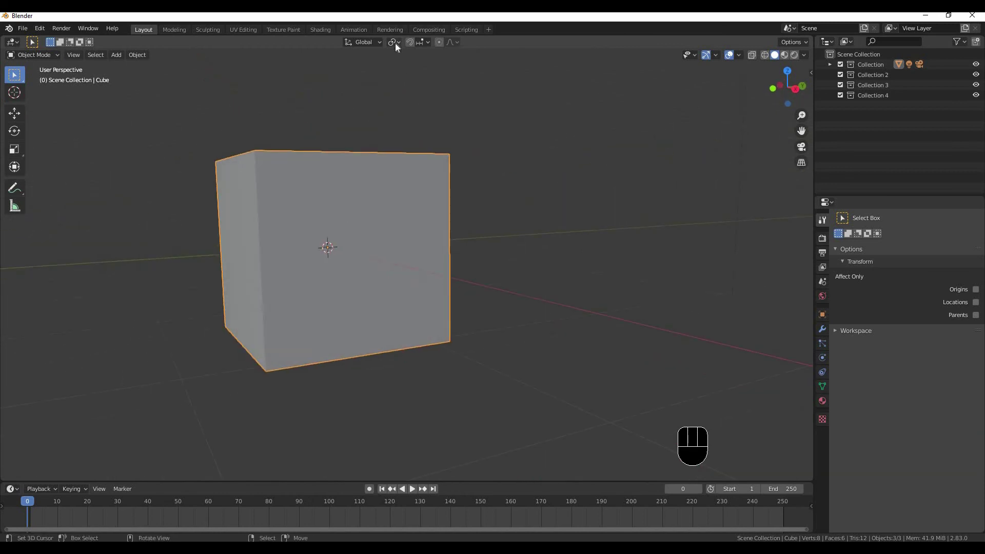
Step: Place the 3D cursor beside the cube and rotate the cube about it, around 15 degrees
left_click_drag(403, 62, 544, 214)
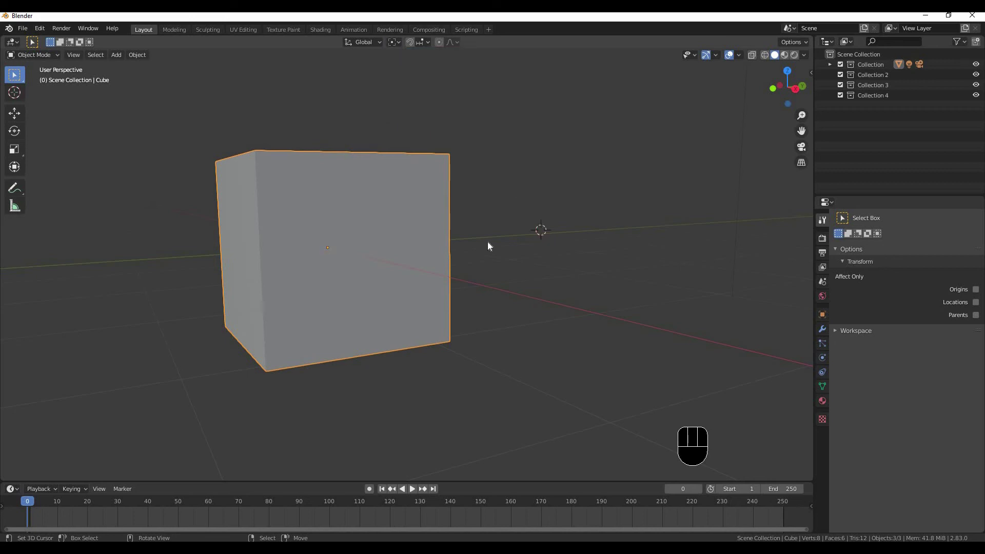
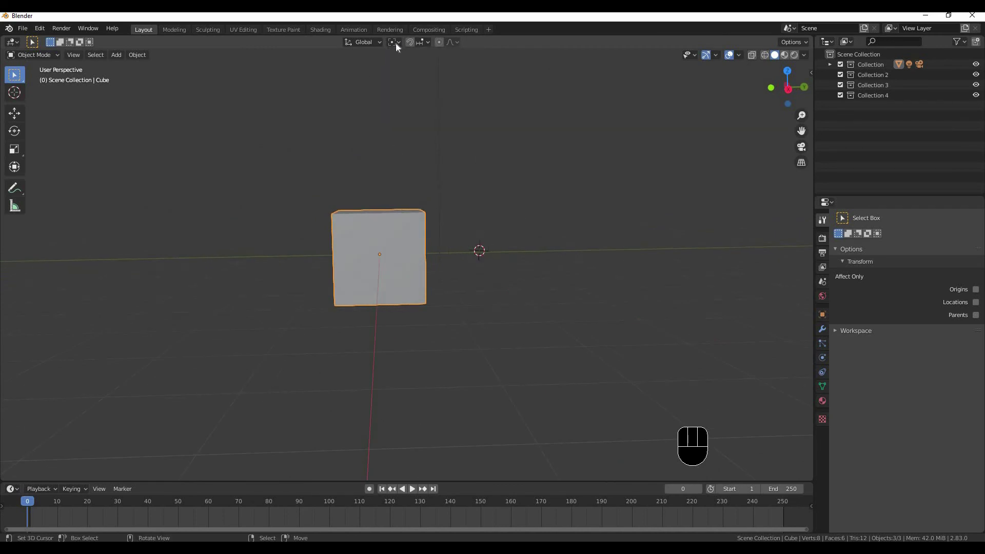
left_click_drag(402, 42, 412, 159)
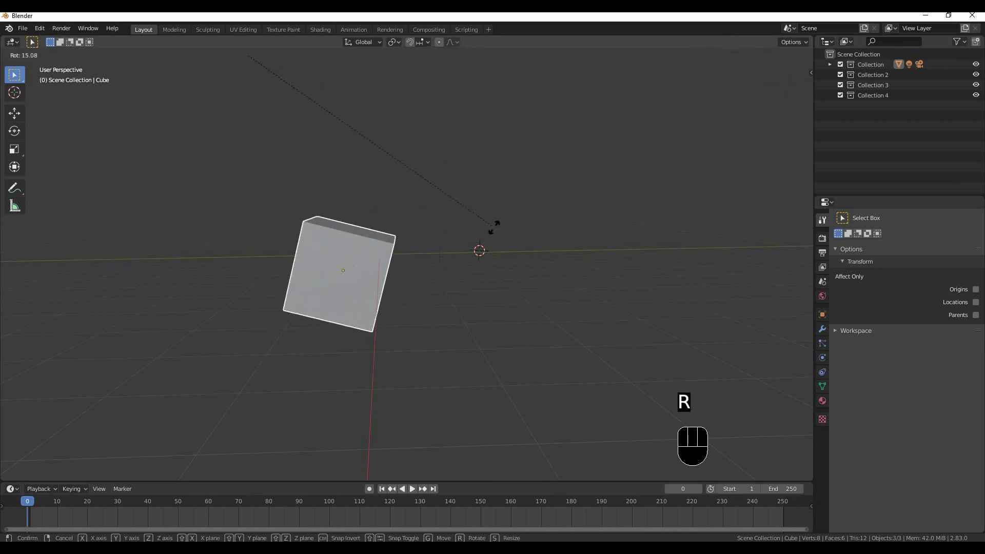
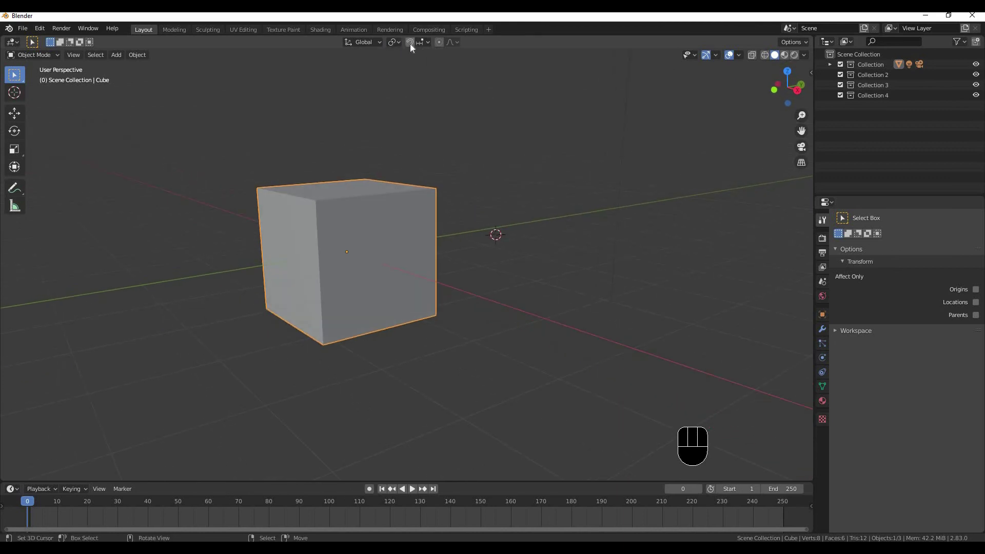
left_click(414, 47)
left_click(414, 47)
left_click(414, 47)
left_click(414, 47)
left_click(431, 48)
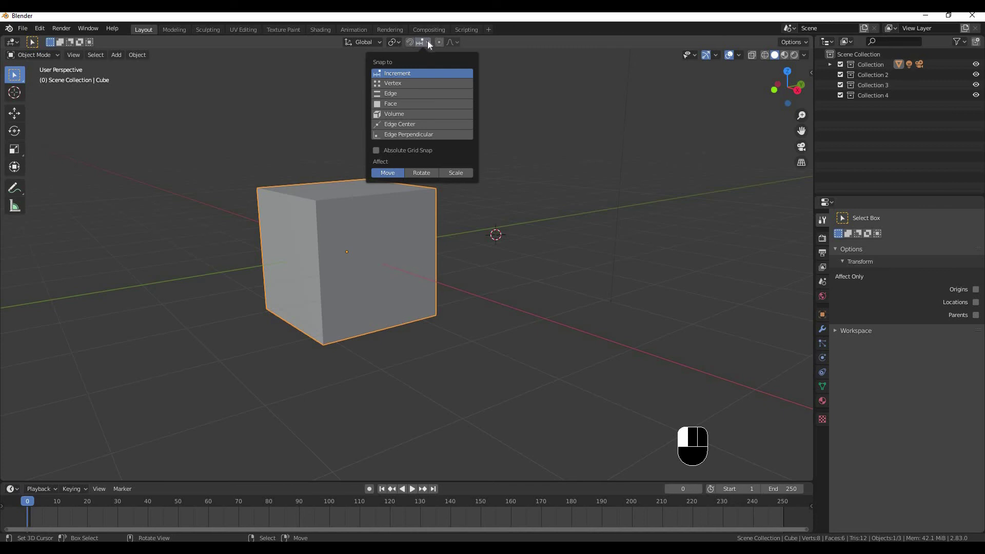
left_click(425, 45)
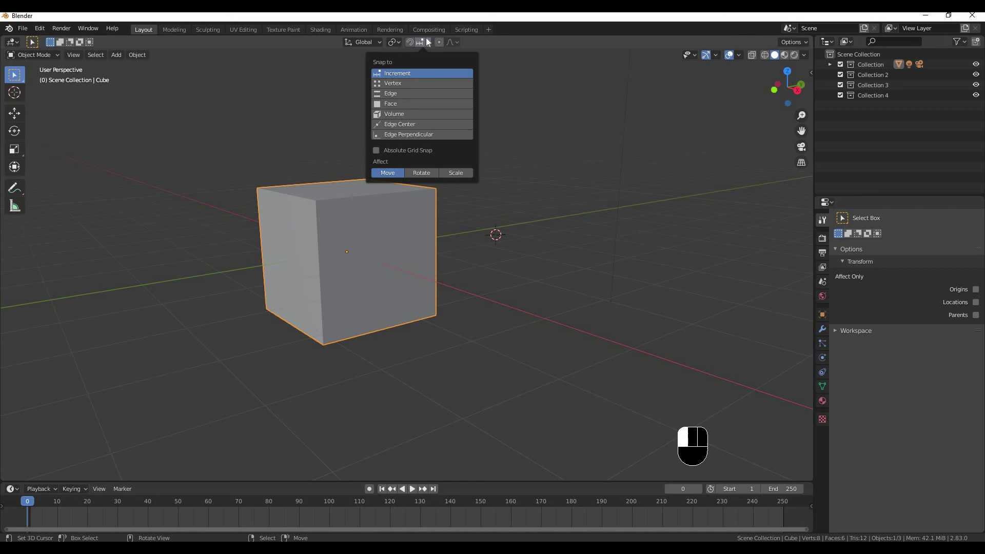
left_click(430, 43)
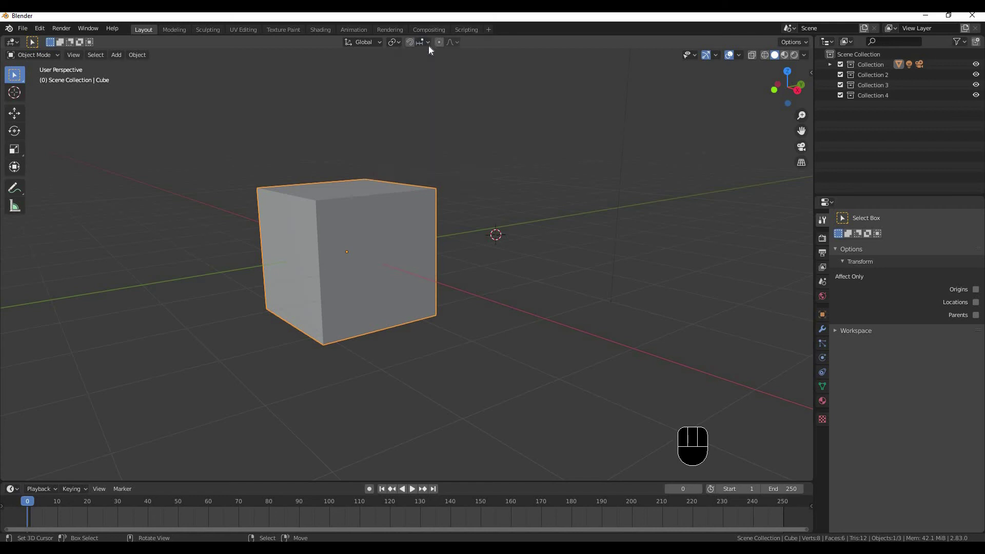
left_click(431, 48)
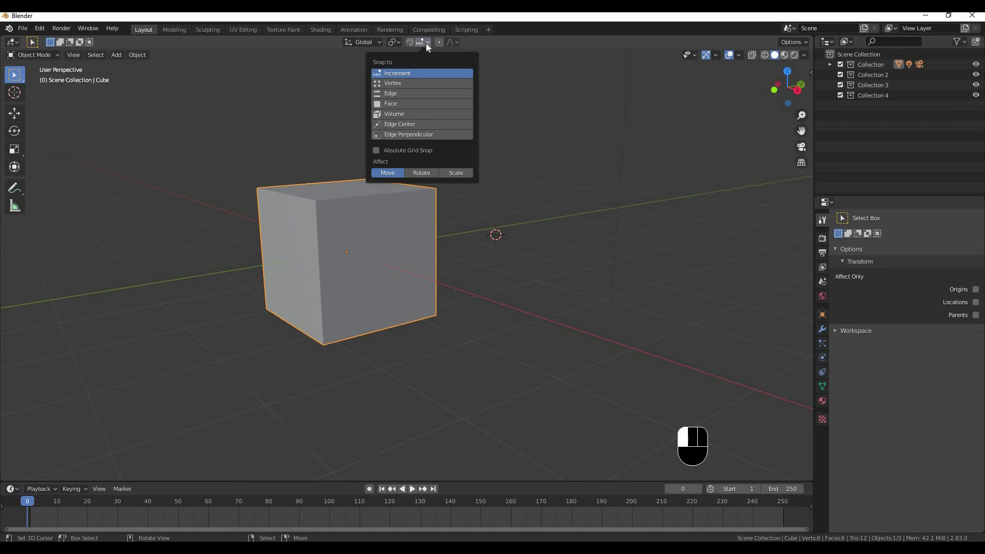
left_click_drag(430, 47, 431, 46)
left_click_drag(430, 46, 419, 110)
left_click_drag(427, 53, 434, 49)
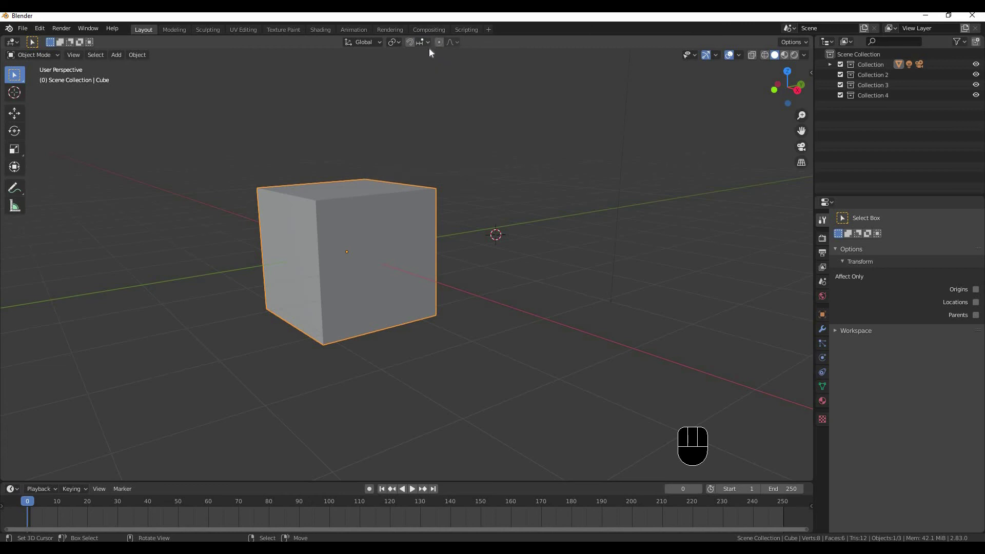
Step: Browse the proportional editing falloff options in the header
left_click(443, 48)
left_click(443, 47)
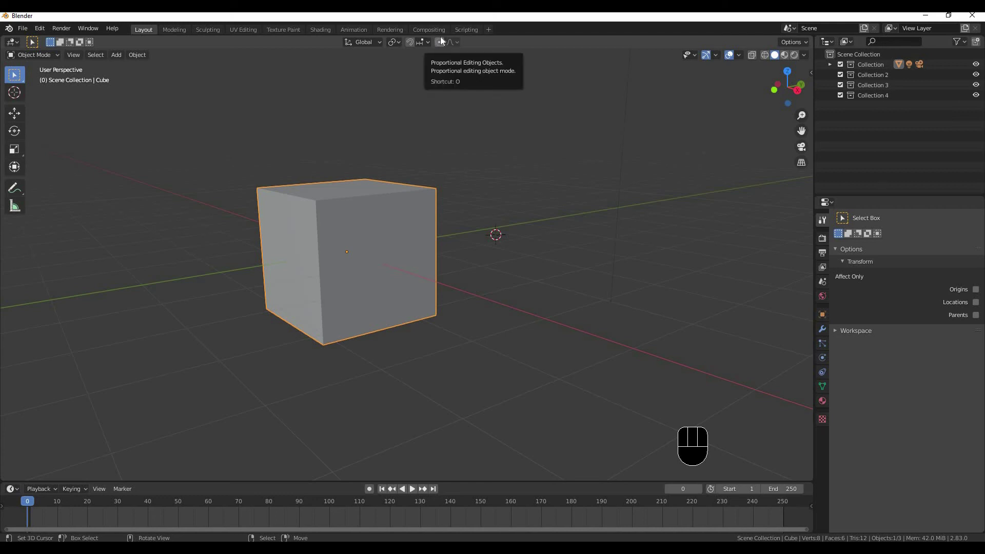
left_click_drag(455, 47, 449, 163)
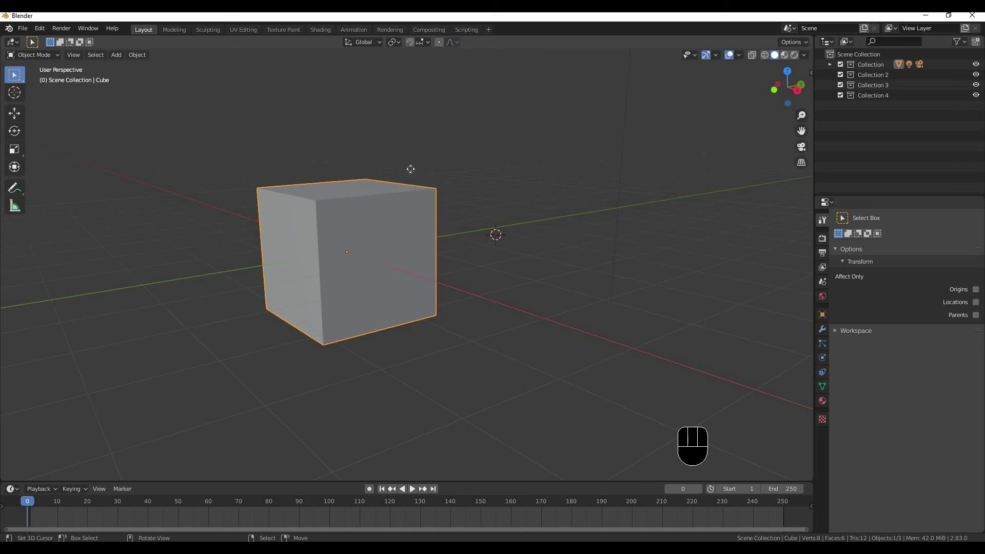
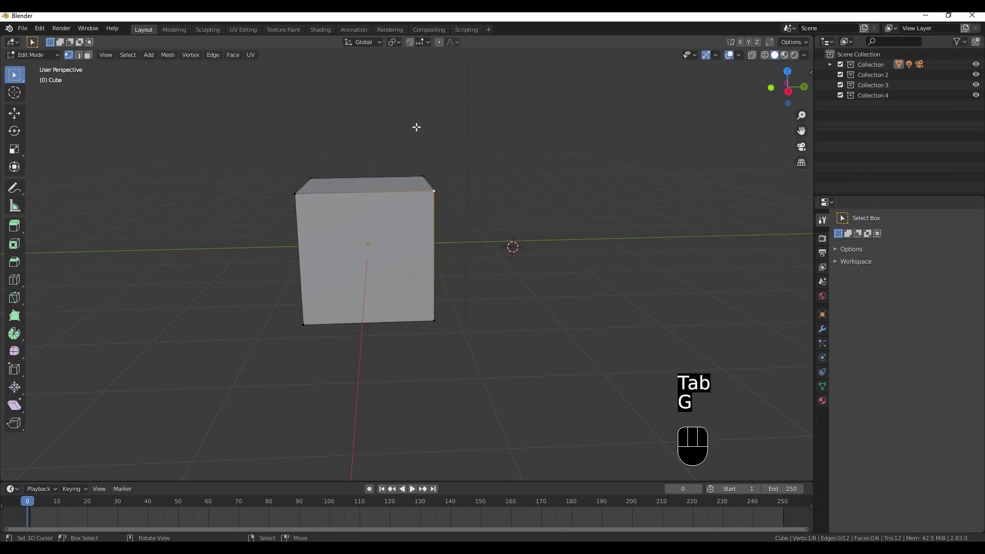
Step: Turn on proportional editing for the mesh and, back in Object Mode, for objects too
left_click(445, 47)
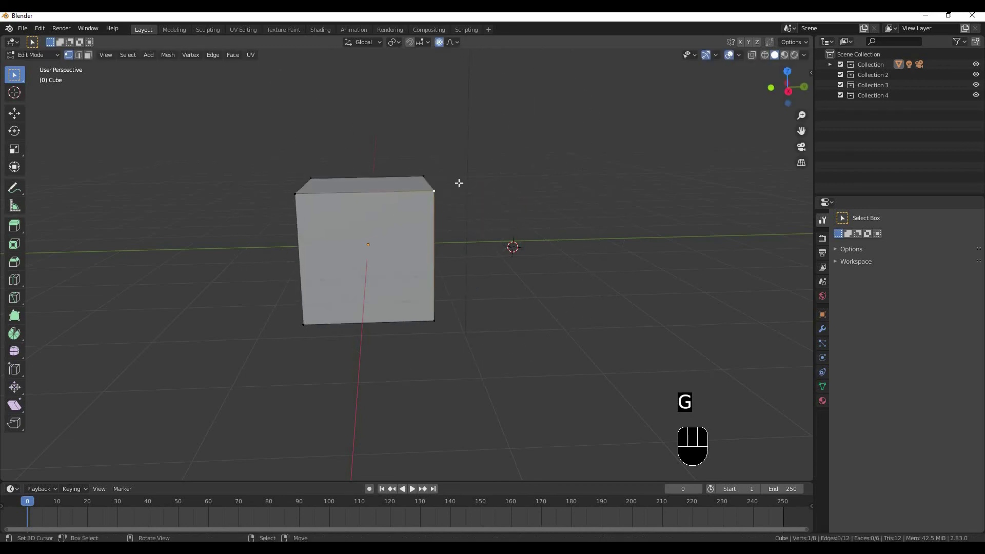
key("Tab")
left_click(444, 46)
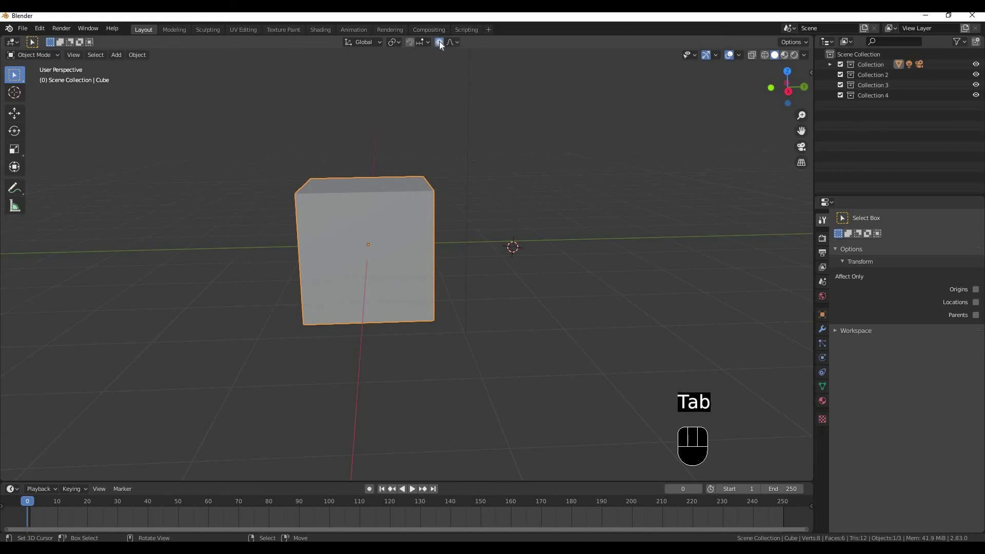
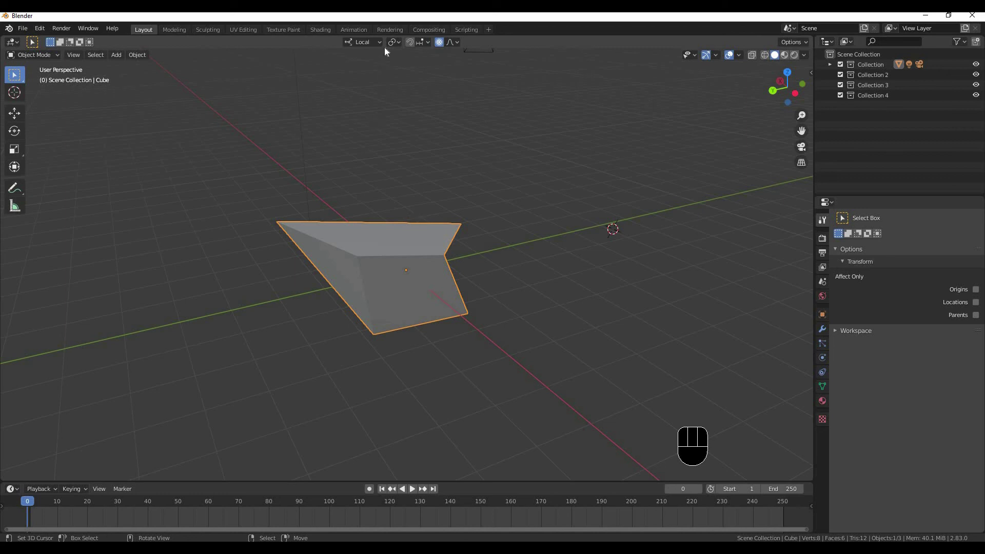
Step: Orbit the view around the cube deformed into a skewed wedge
left_click_drag(373, 46, 572, 209)
left_click_drag(365, 163, 374, 169)
middle_click(429, 163)
middle_click(333, 208)
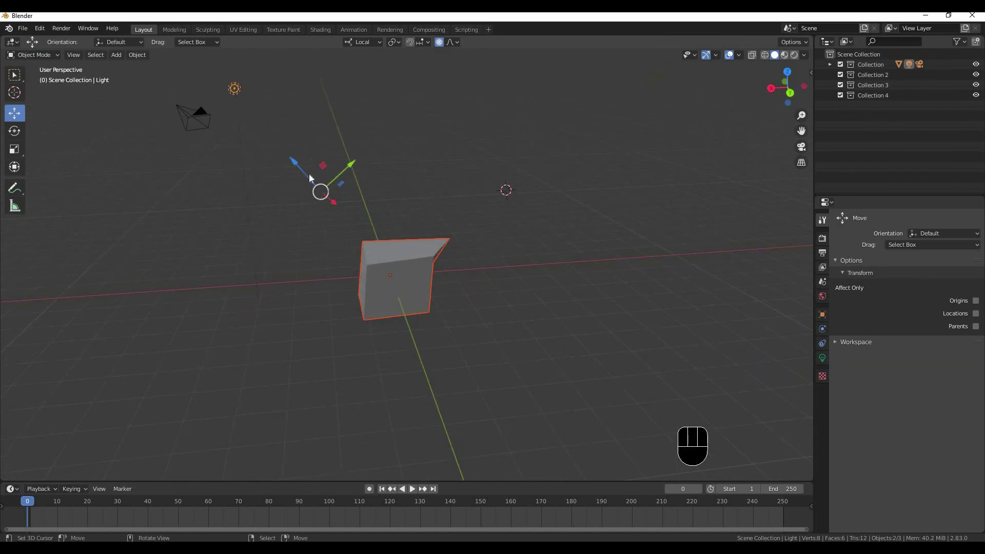
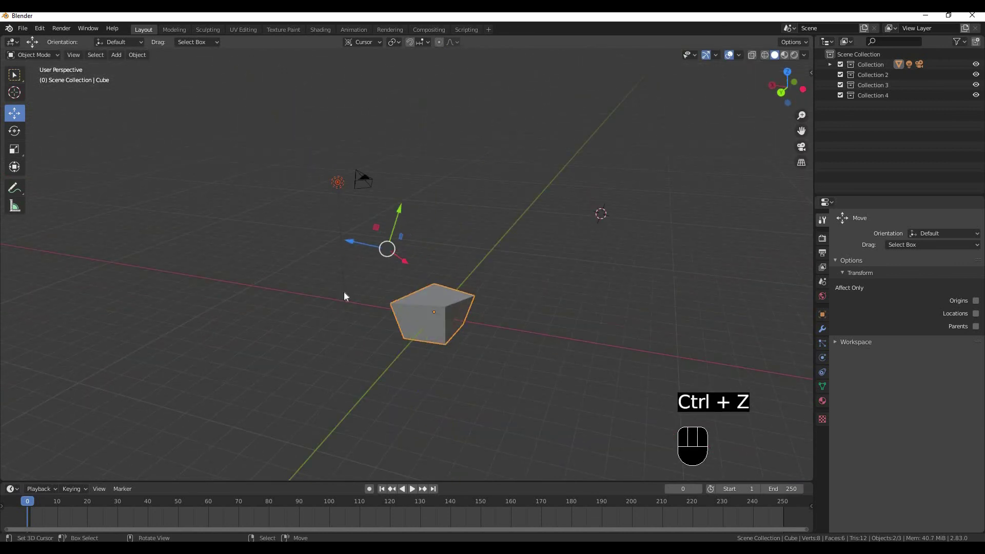
Step: Switch the transform orientation from Cursor back to Global while orbiting the view
left_click_drag(354, 57, 549, 135)
left_click(562, 152)
left_click_drag(513, 163, 474, 218)
left_click_drag(462, 263, 470, 251)
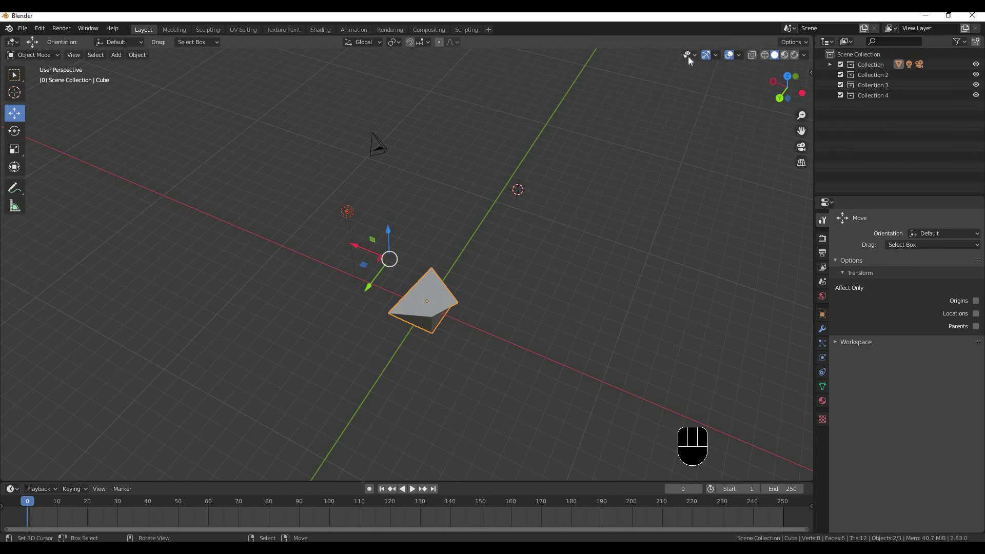
left_click_drag(693, 61, 613, 157)
left_click(696, 63)
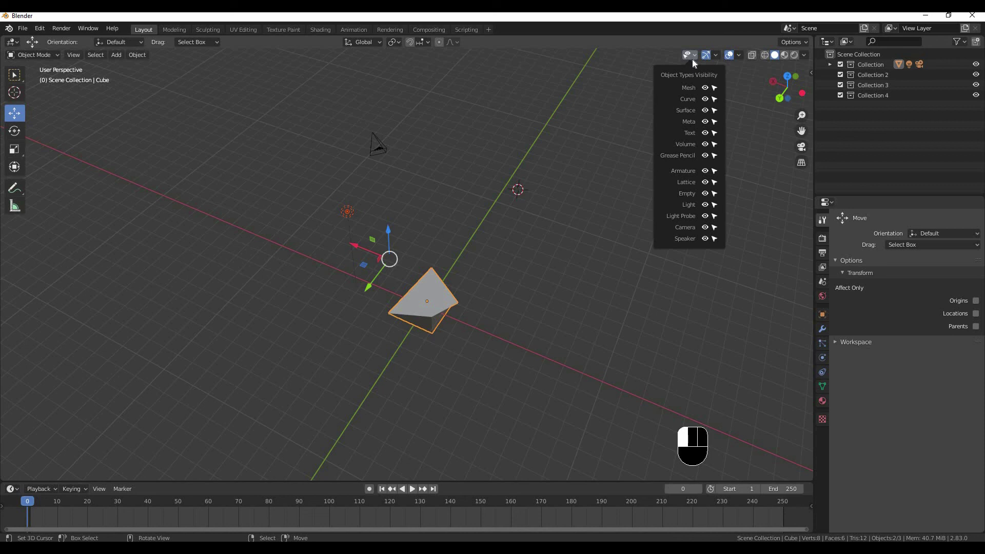
middle_click(343, 199)
middle_click(350, 245)
middle_click(422, 216)
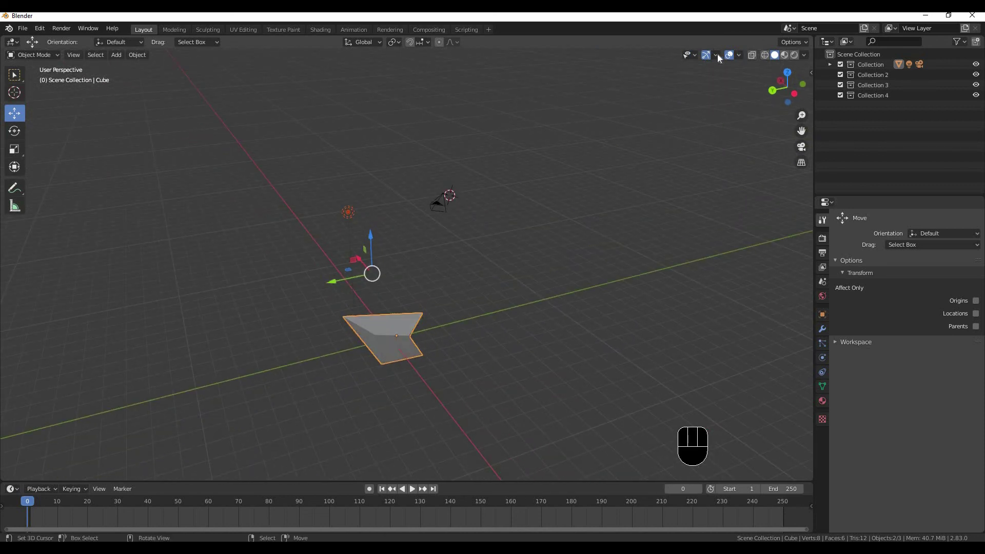
Step: Use the navigation gizmo to look at the wedge cube straight from the front
left_click(719, 59)
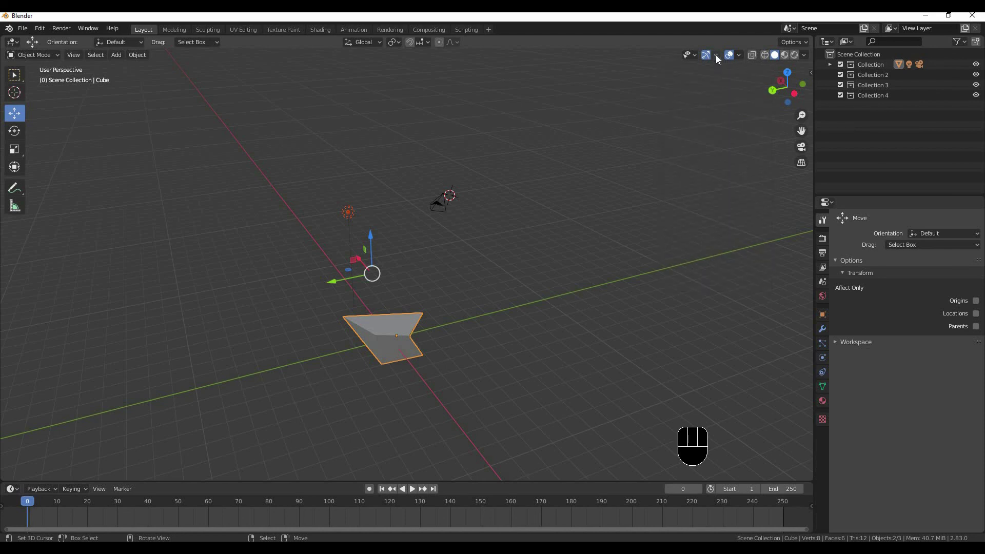
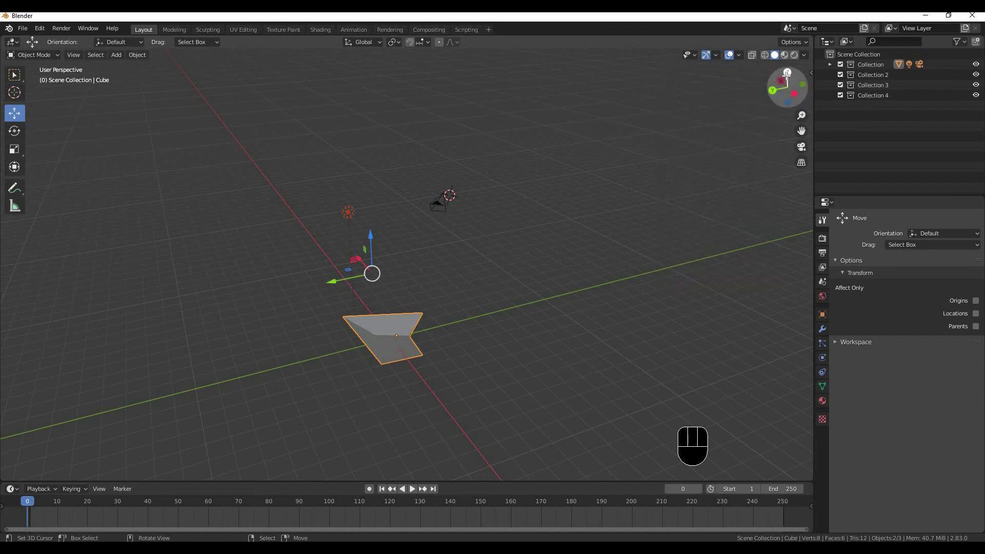
left_click_drag(723, 78, 710, 65)
left_click(714, 59)
left_click(713, 61)
double_click(713, 60)
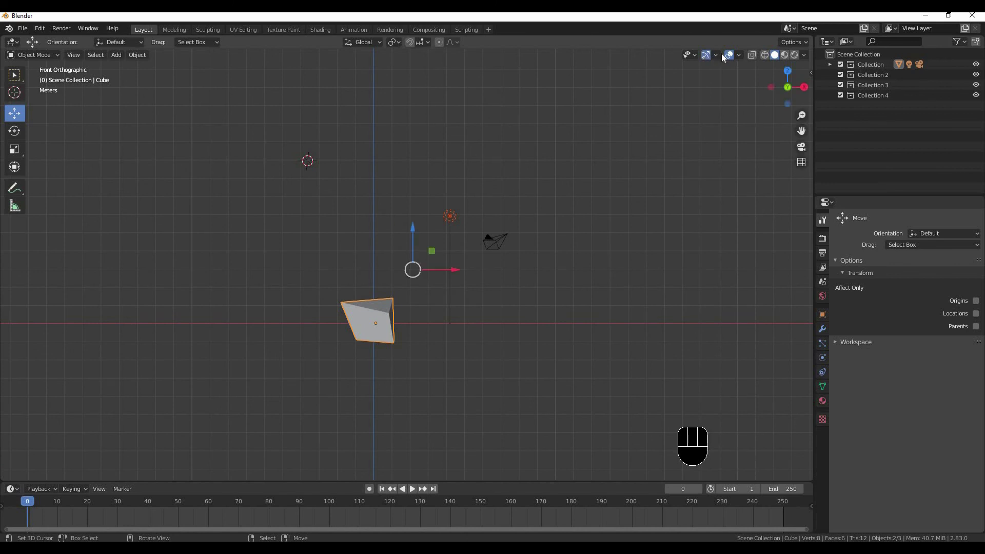
Step: Orbit back to perspective and toggle X-Ray so the cube's hidden edges show through
left_click(735, 57)
left_click(734, 57)
left_click_drag(528, 188, 721, 59)
left_click(736, 63)
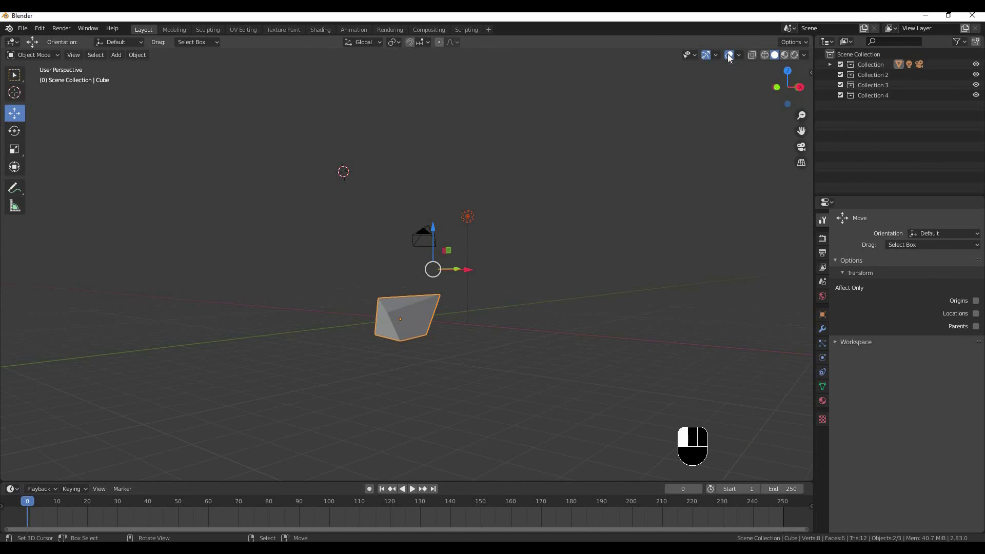
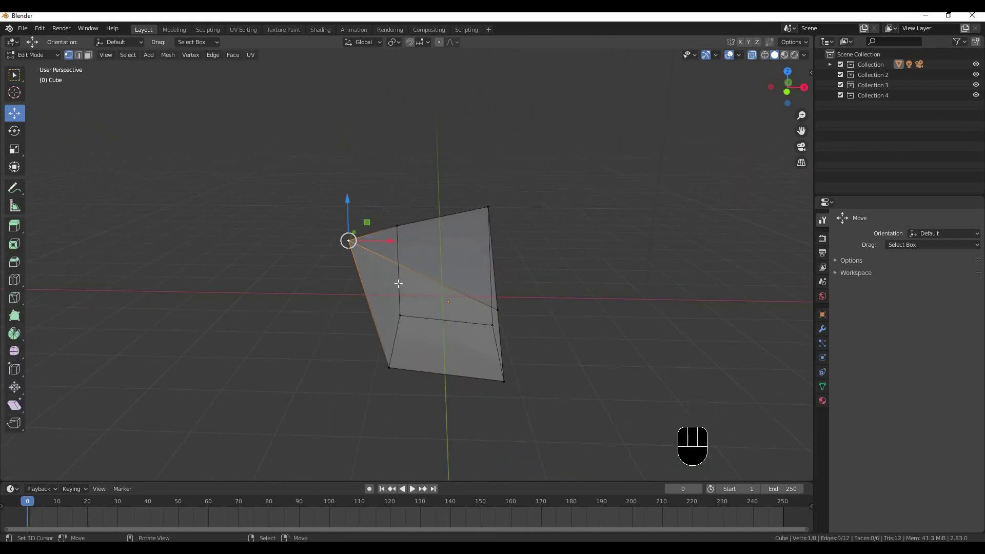
Step: Leave Edit Mode on the wedge cube and return to Object Mode with its geometry kept
left_click(755, 56)
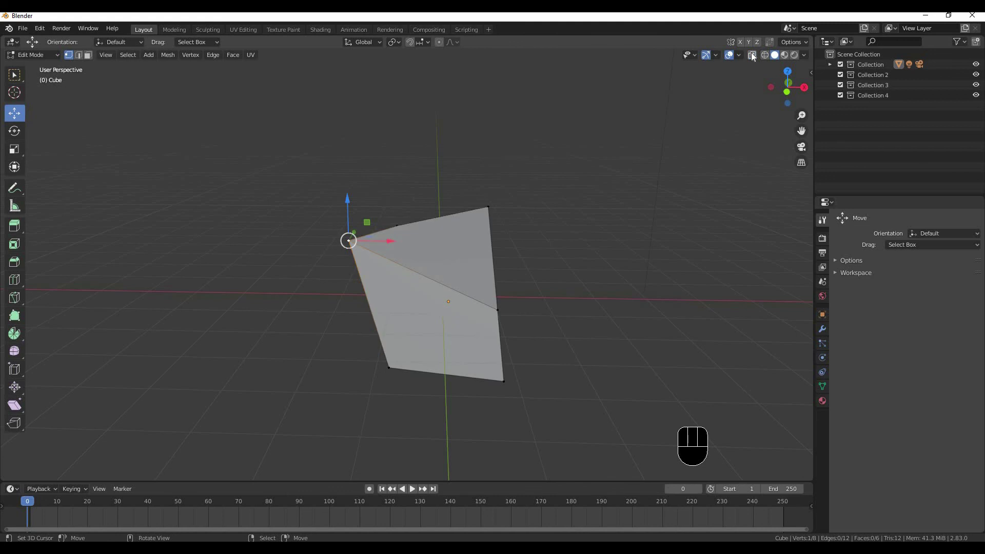
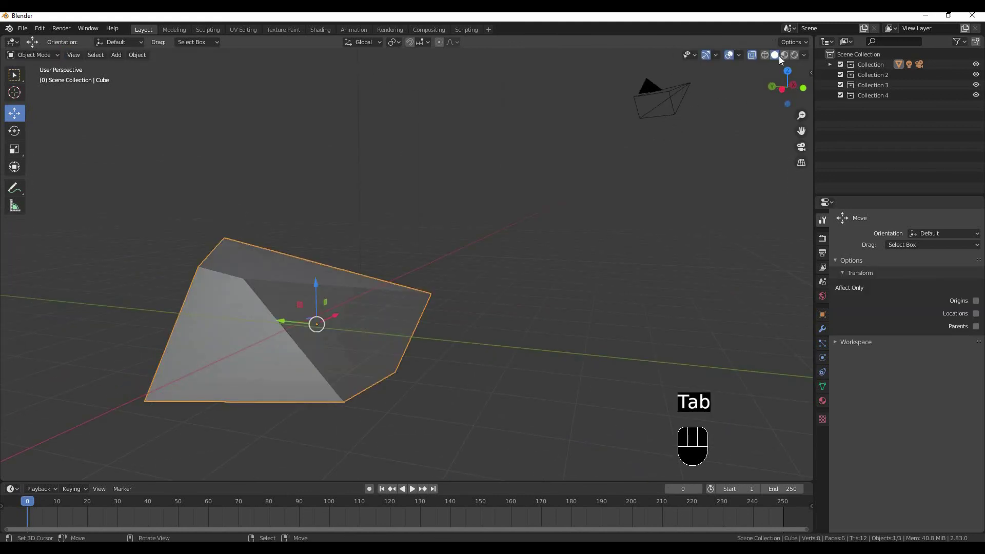
left_click(770, 60)
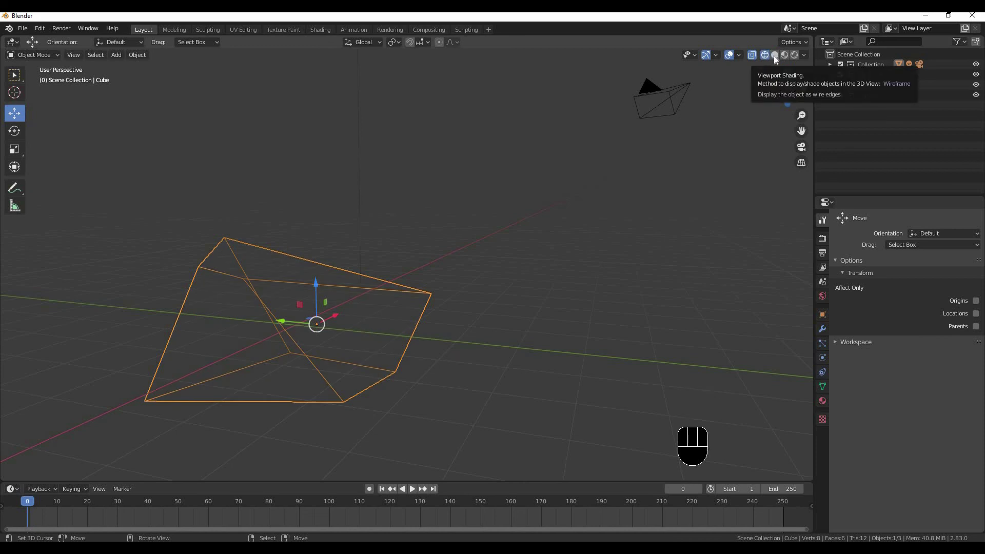
left_click(777, 61)
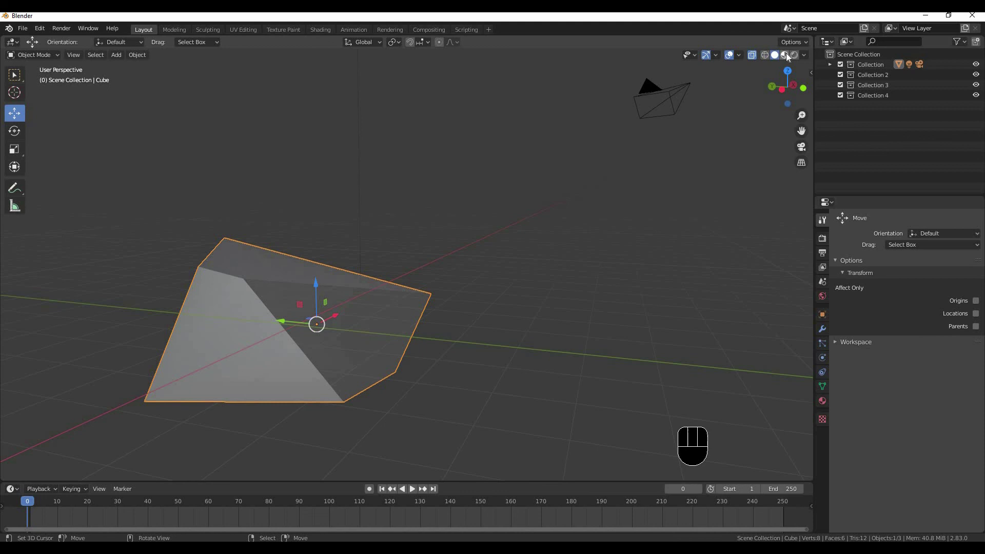
left_click(789, 57)
left_click(791, 57)
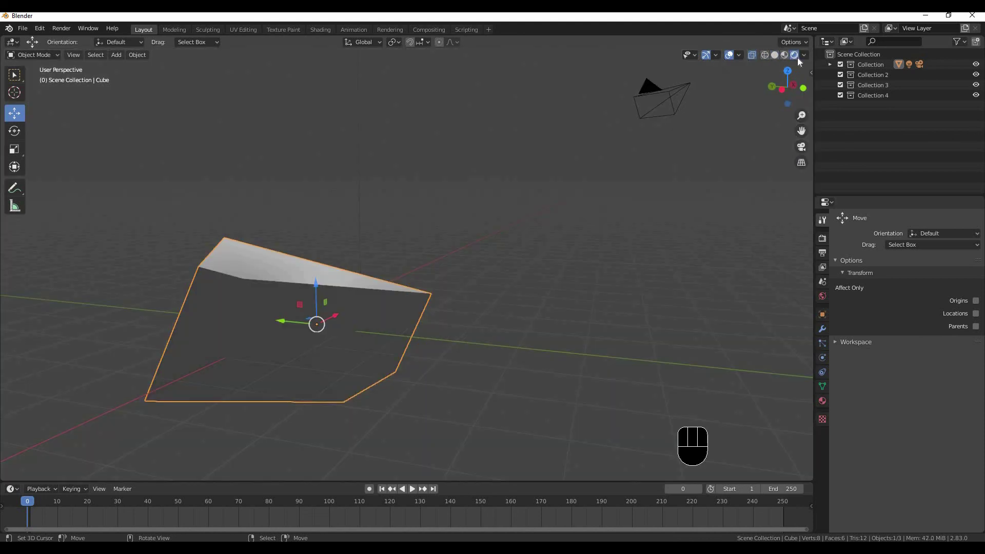
left_click(738, 108)
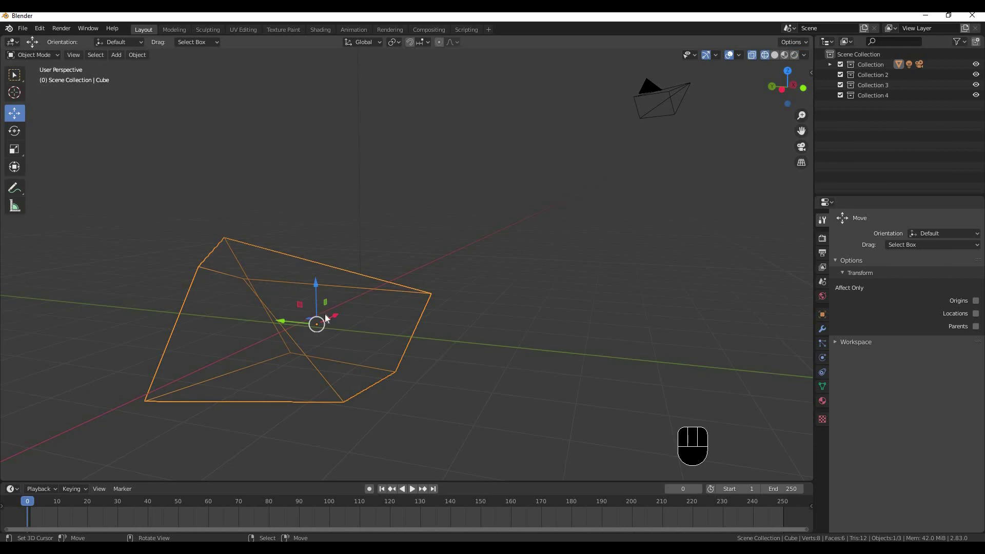
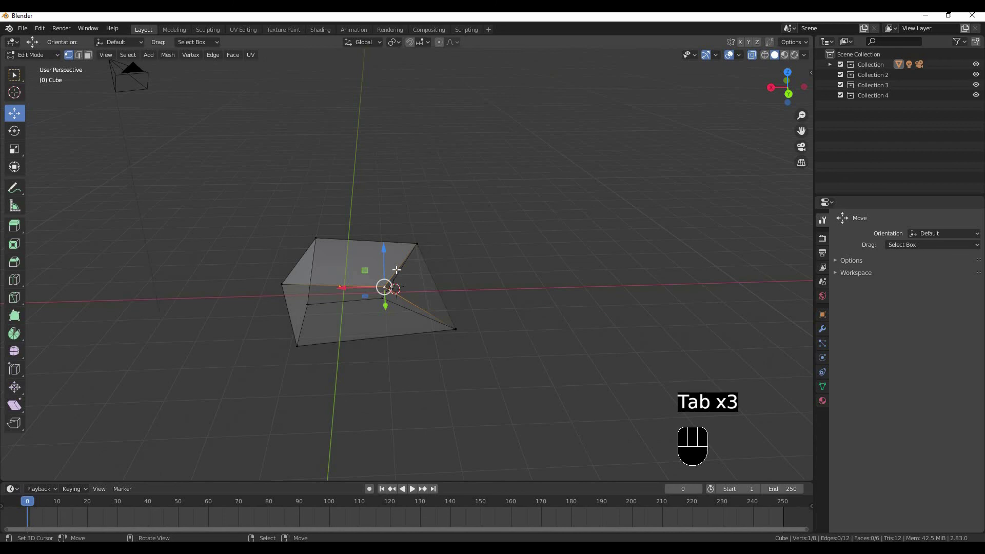
Step: Select the cube's top corner vertices, move them into a pyramid point, then switch to edge selection
left_click(81, 97)
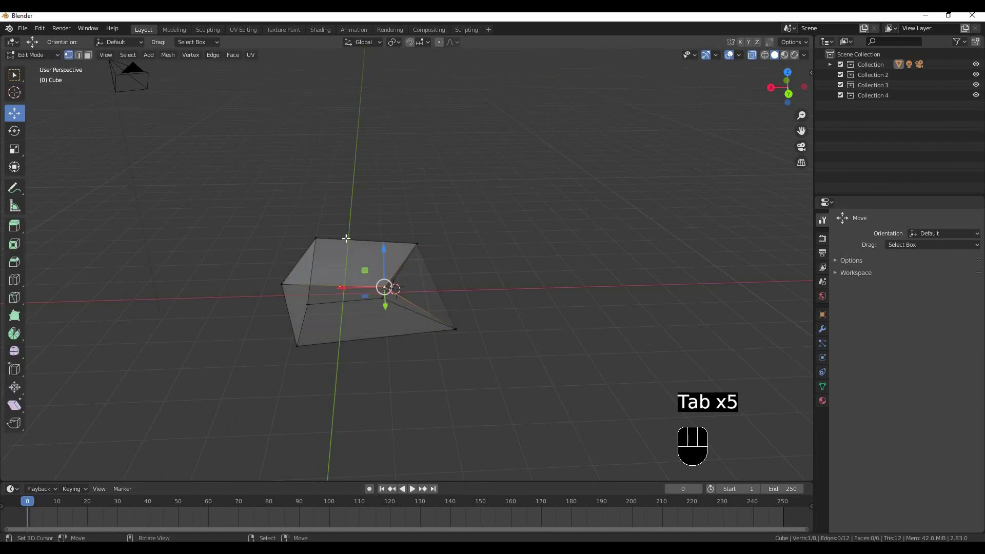
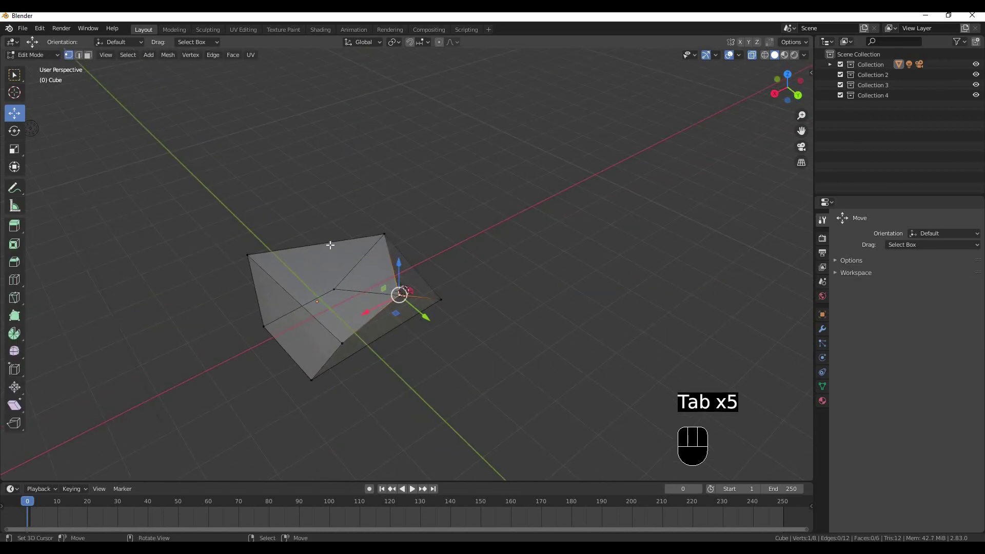
left_click(44, 63)
left_click_drag(48, 59, 85, 51)
left_click(75, 60)
left_click(84, 59)
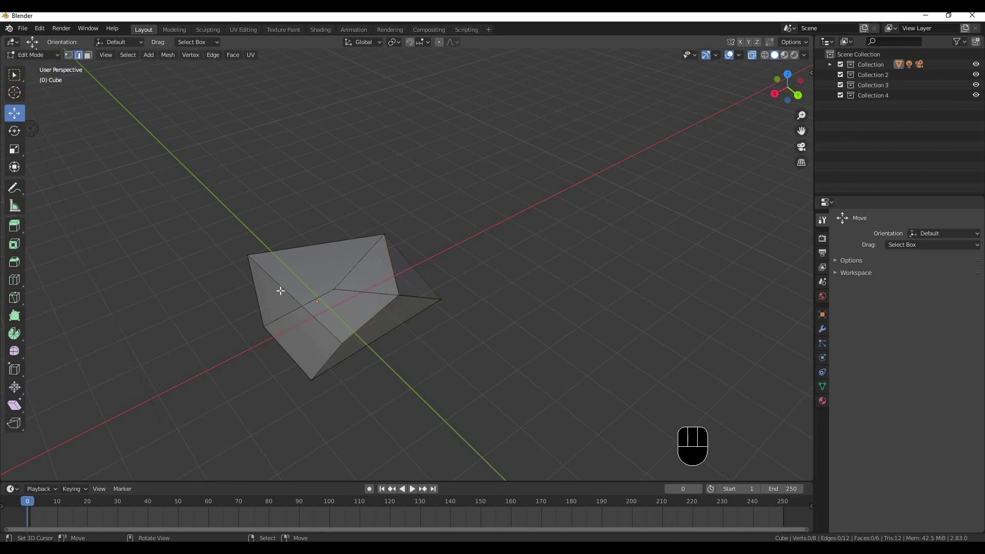
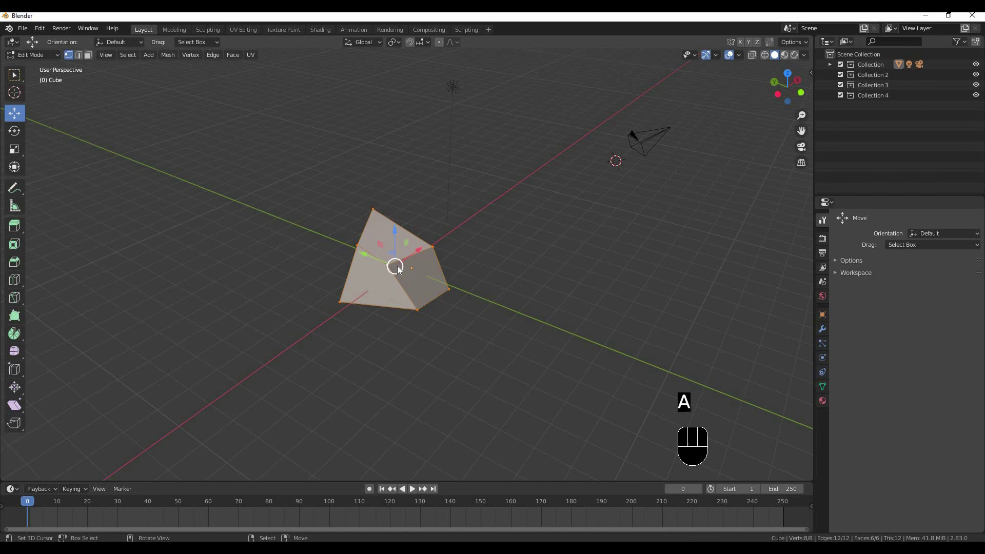
Step: Leave Edit Mode and delete the pyramid object from the scene
key("x")
key("Tab")
key("x")
middle_click(430, 274)
left_click(414, 271)
Step: Go to front view and add a fresh cube, moving it near the world center
key("x")
middle_click(403, 256)
middle_click(371, 253)
key("KP_1")
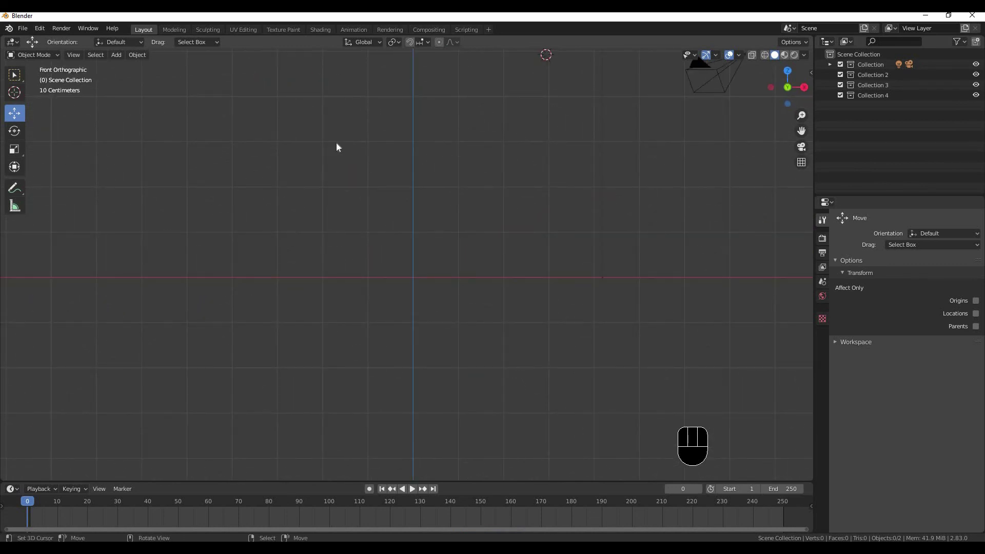
key("shift+a")
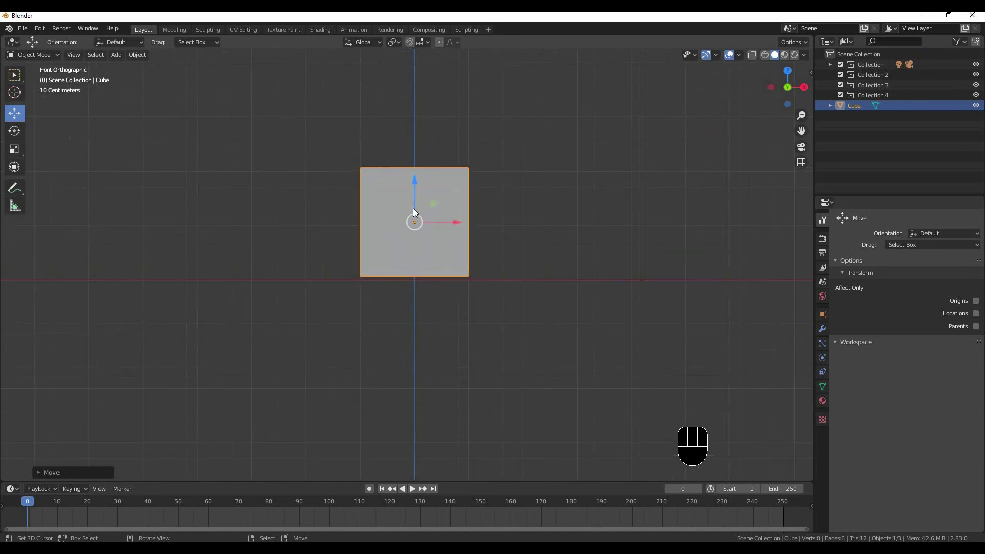
Step: Zoom the view in closer to the new cube centred on the vertical axis
left_click_drag(428, 208, 423, 130)
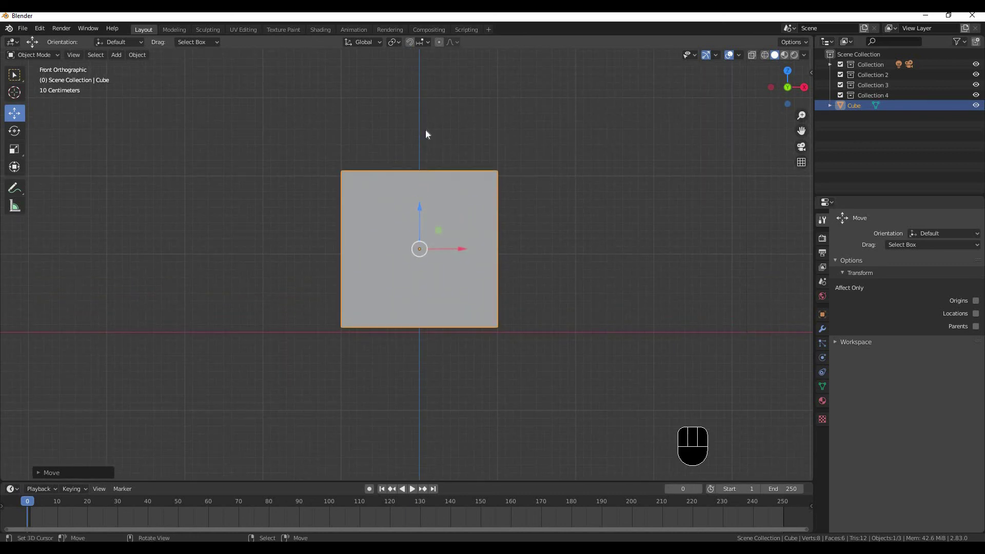
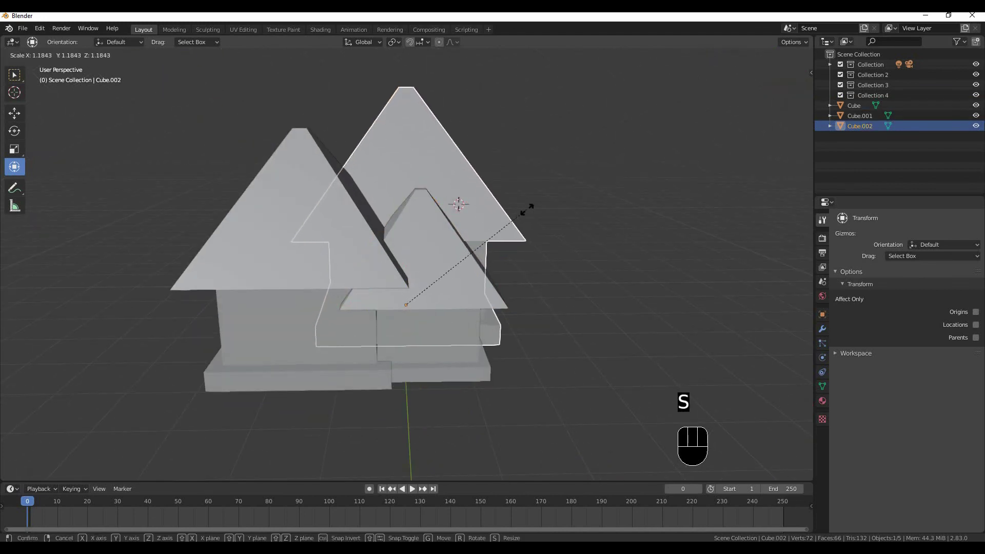
Step: Try resizing the third house, cancelling each attempt to keep its size
left_click_drag(512, 219, 485, 254)
right_click(582, 313)
left_click_drag(564, 324, 603, 389)
right_click(615, 449)
middle_click(574, 449)
right_click(395, 414)
Step: Orbit around the three clustered houses to view them from other angles
left_click_drag(392, 373, 9, 367)
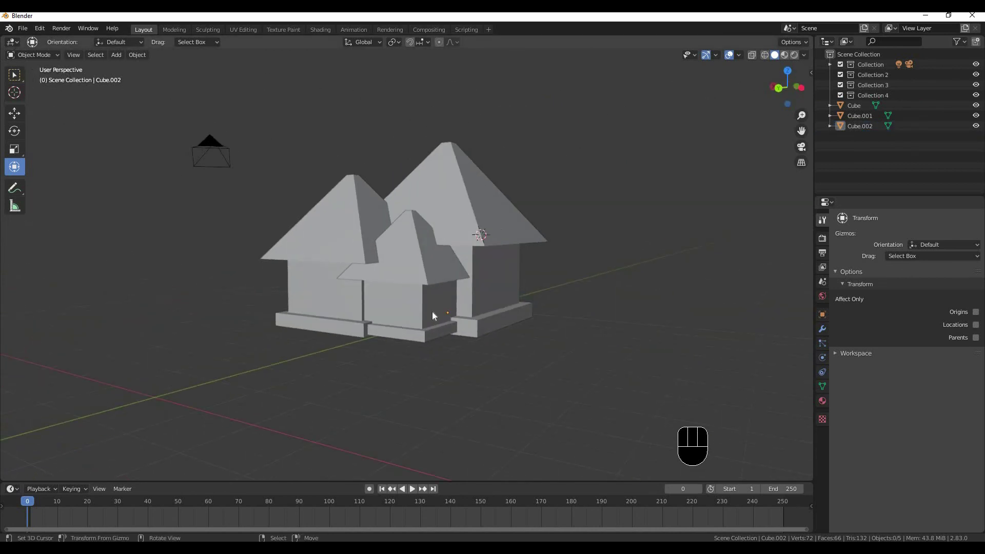
left_click_drag(448, 315, 430, 332)
left_click_drag(397, 338, 406, 358)
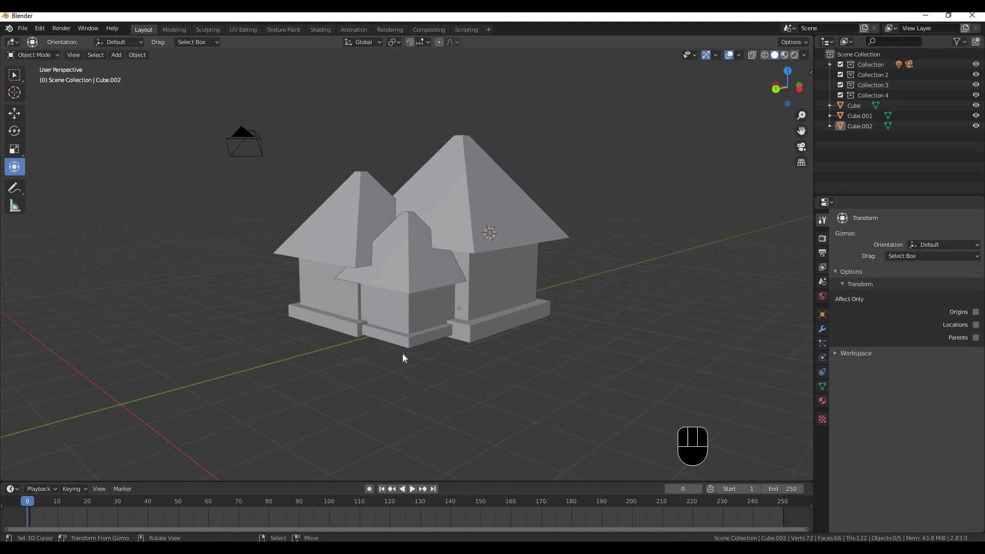